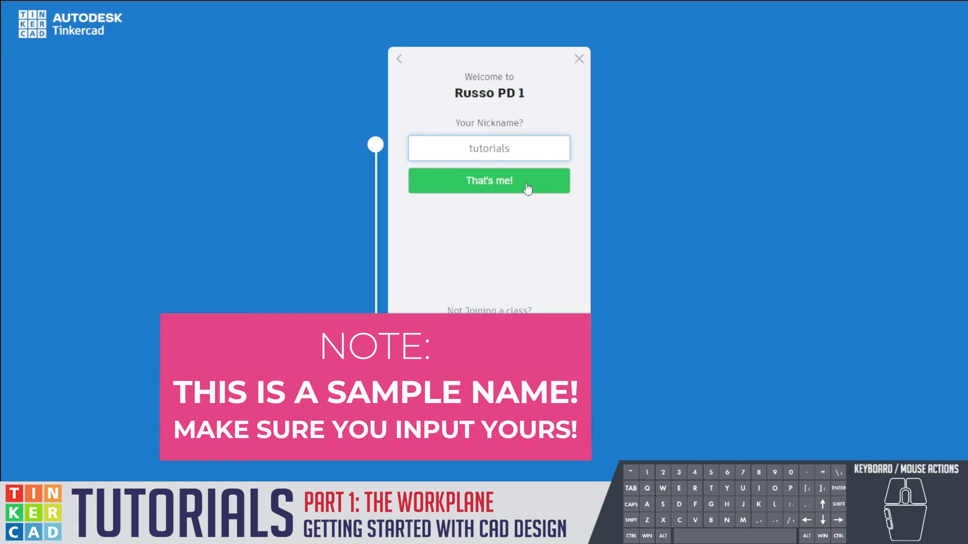
- Confirm the nickname with "That's me!" to enter the class and reach the Designs dashboard
left_click(528, 187)
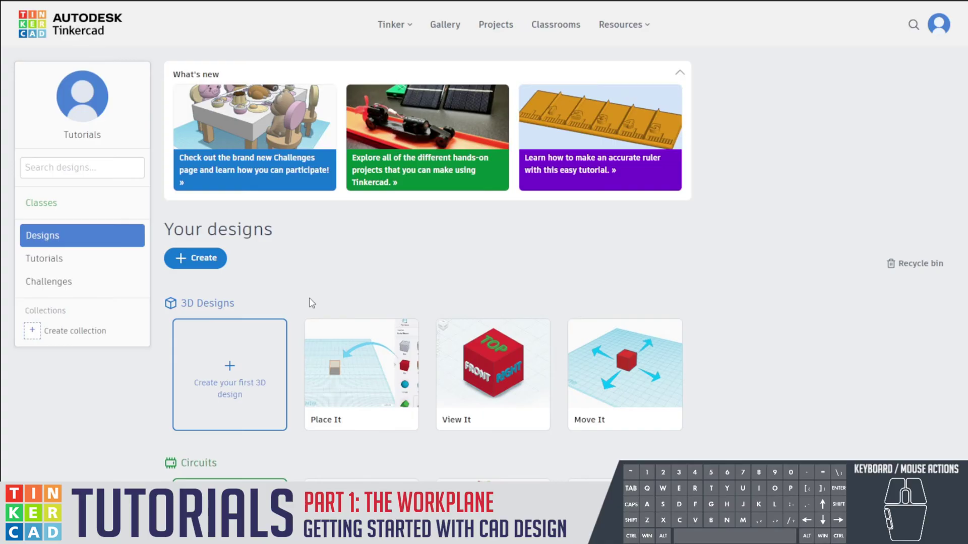
- Start a new 3D design and select its auto-generated title for renaming
left_click(243, 382)
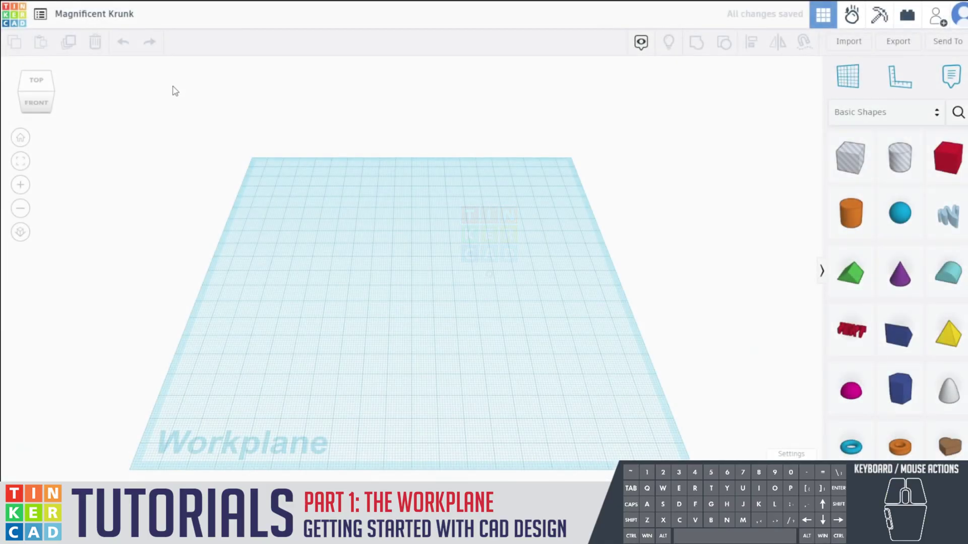
left_click(116, 24)
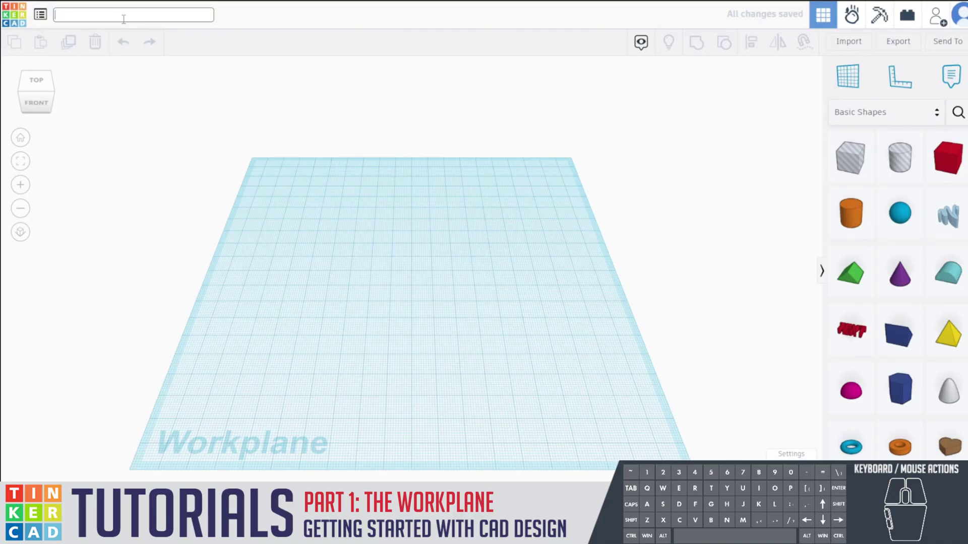
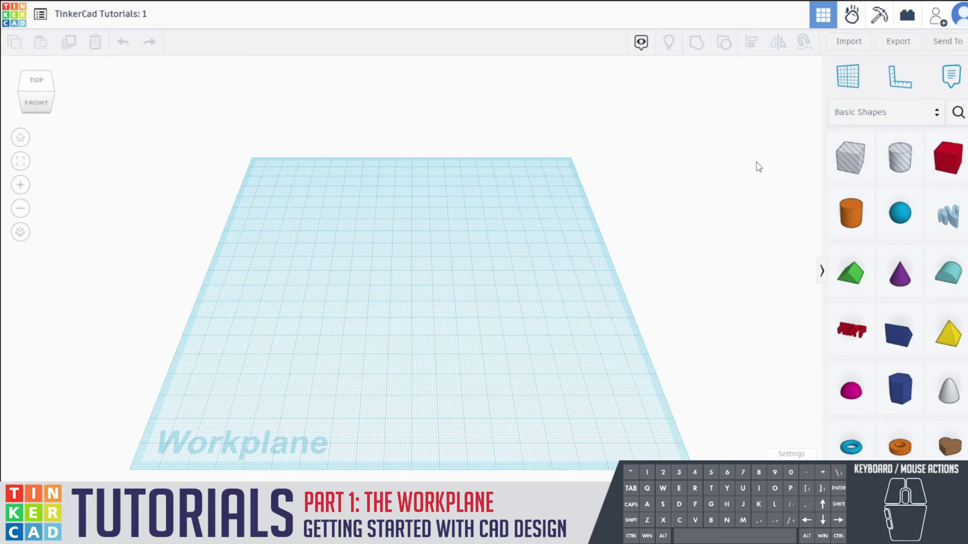
left_click_drag(552, 290, 565, 264)
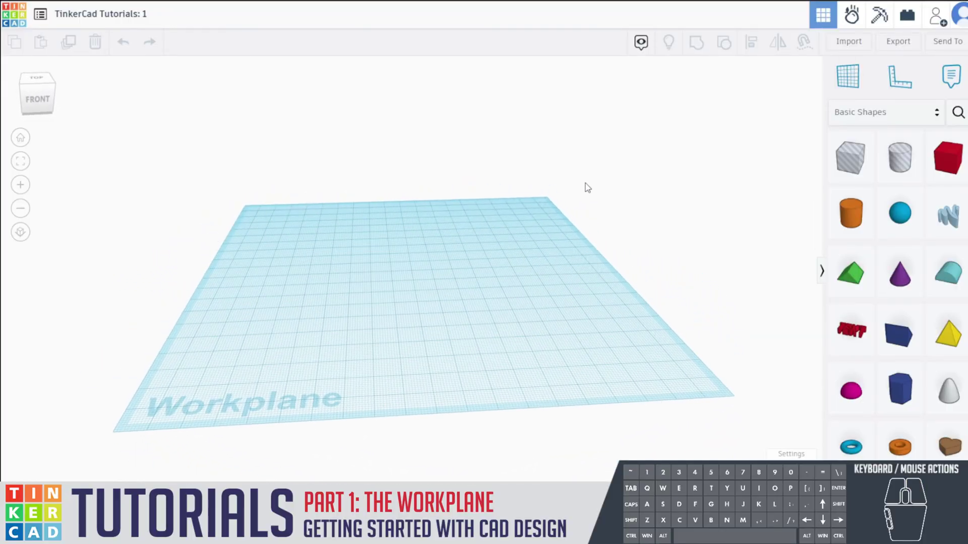
left_click_drag(344, 247, 334, 267)
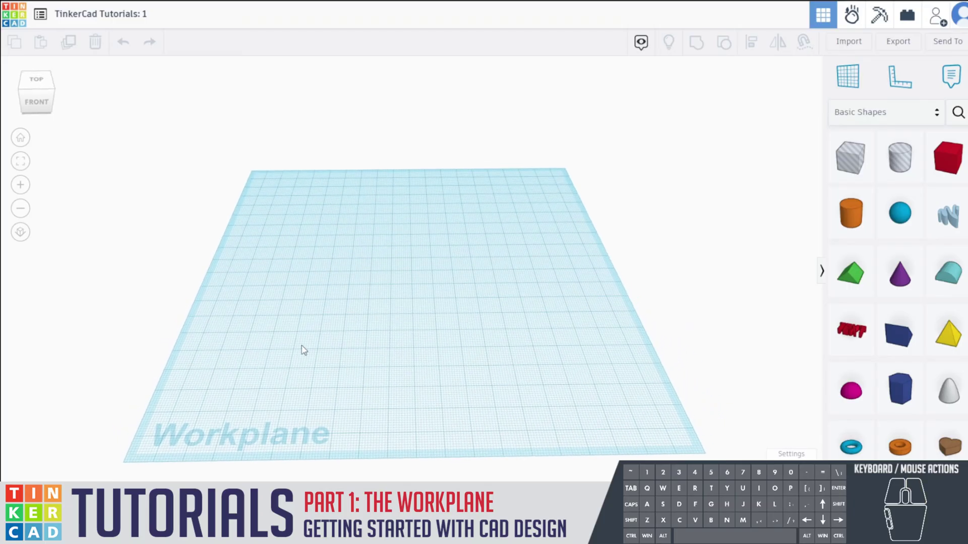
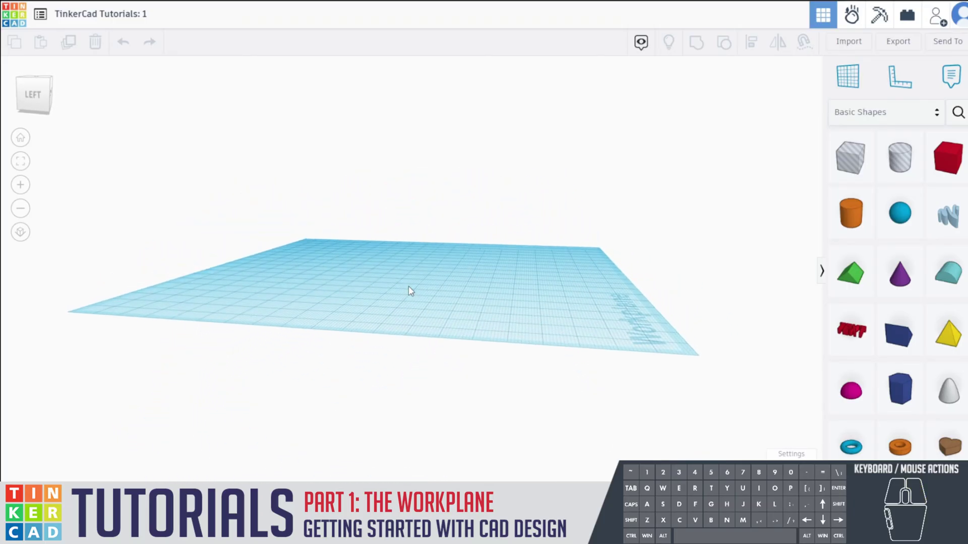
left_click_drag(419, 318, 425, 343)
left_click_drag(448, 353, 453, 271)
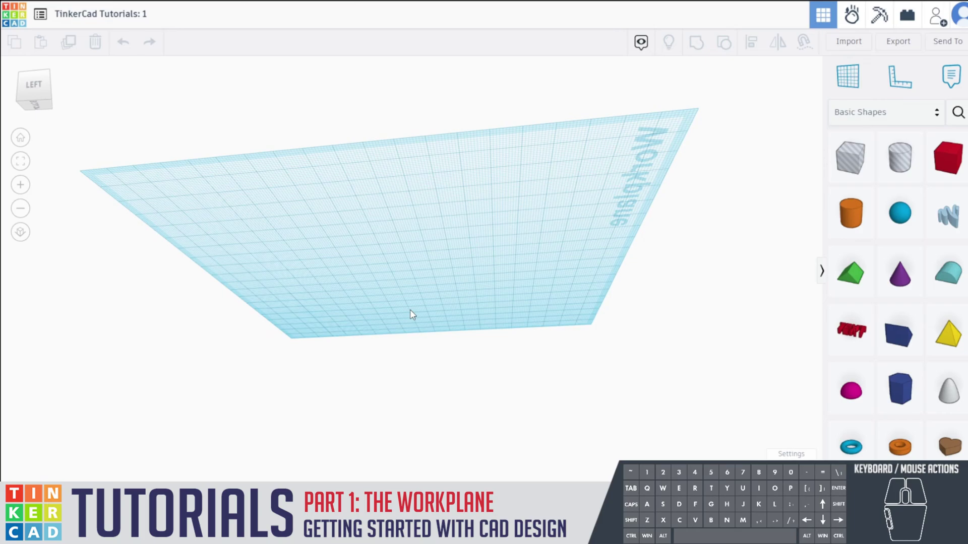
left_click_drag(437, 215, 403, 291)
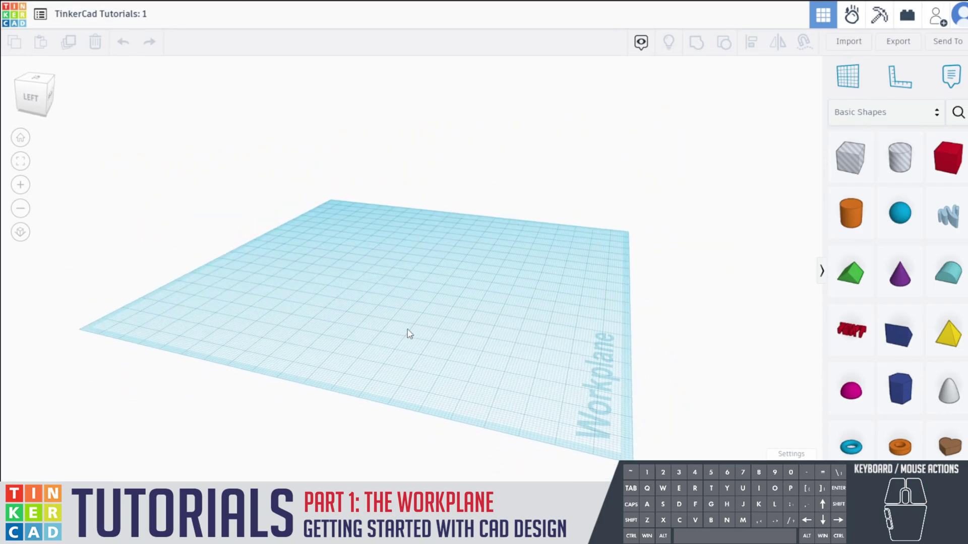
left_click_drag(519, 329, 356, 331)
left_click_drag(448, 299, 463, 300)
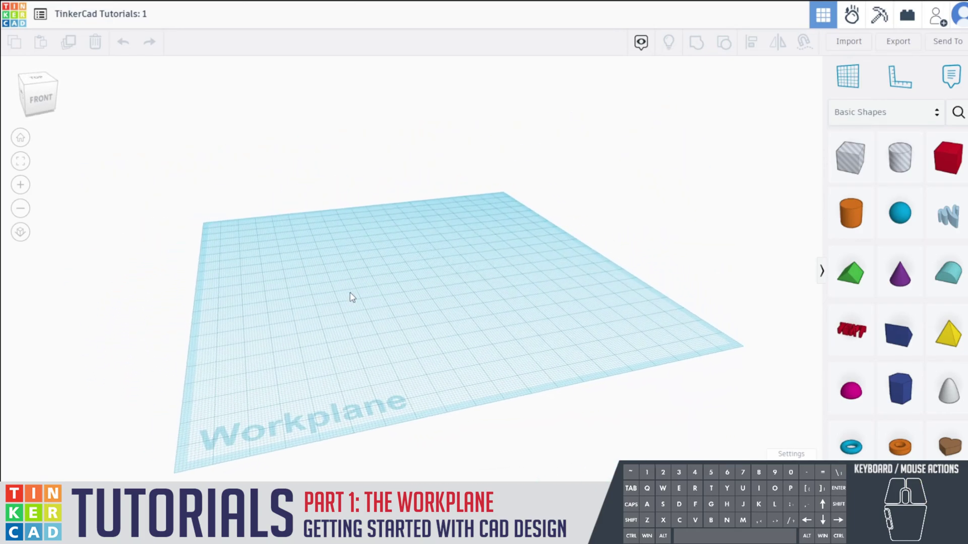
right_click(525, 302)
left_click_drag(387, 332, 395, 296)
left_click_drag(458, 243, 362, 291)
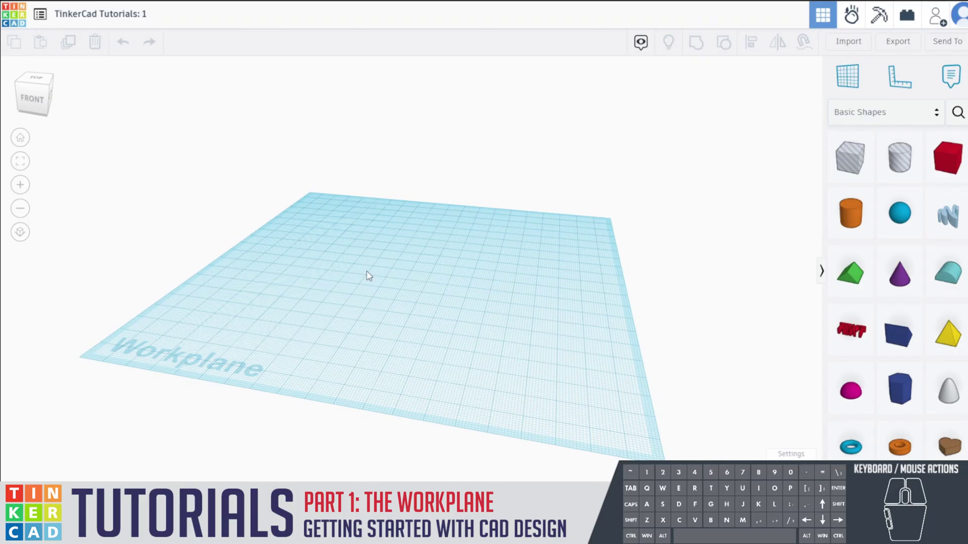
left_click_drag(393, 281, 446, 292)
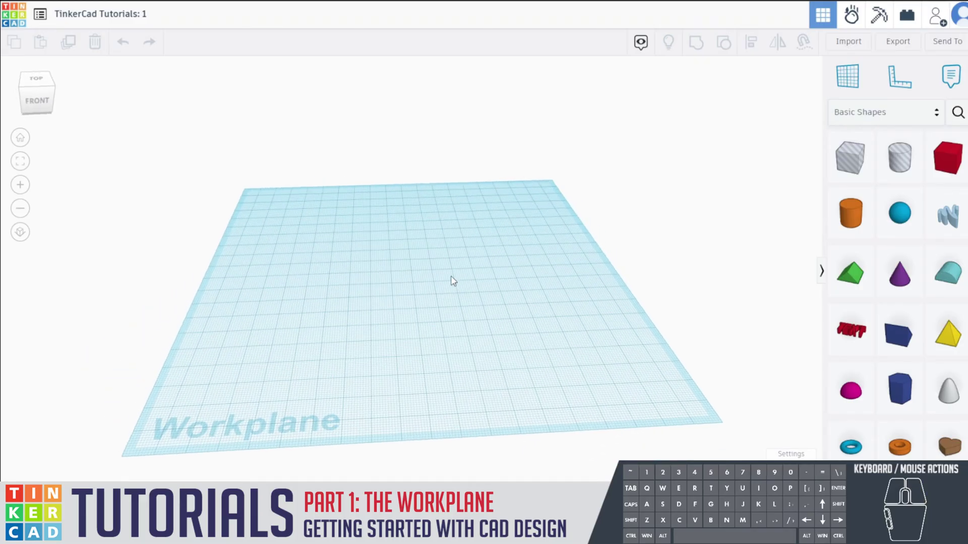
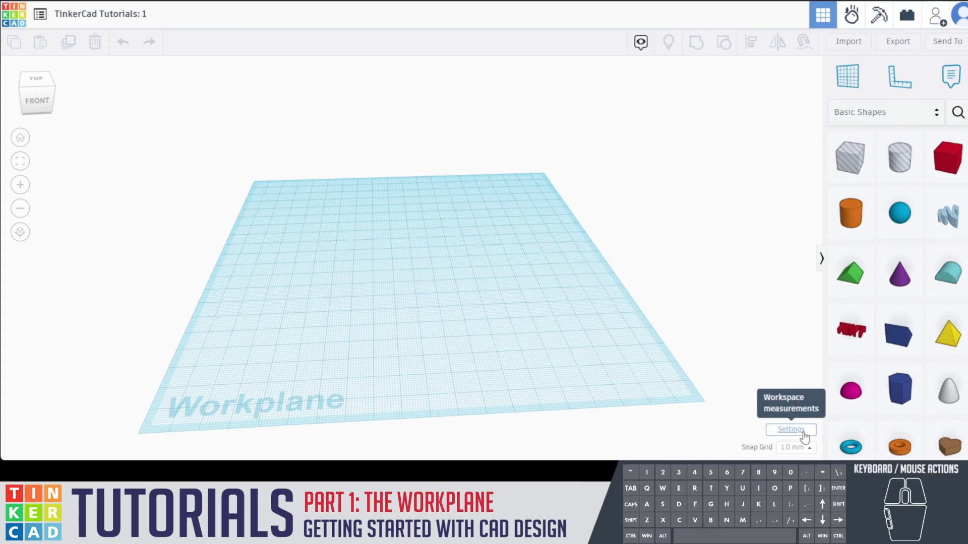
- Set the workplane to inches with a custom 8.50 by 6 size in Workspace settings
left_click(807, 438)
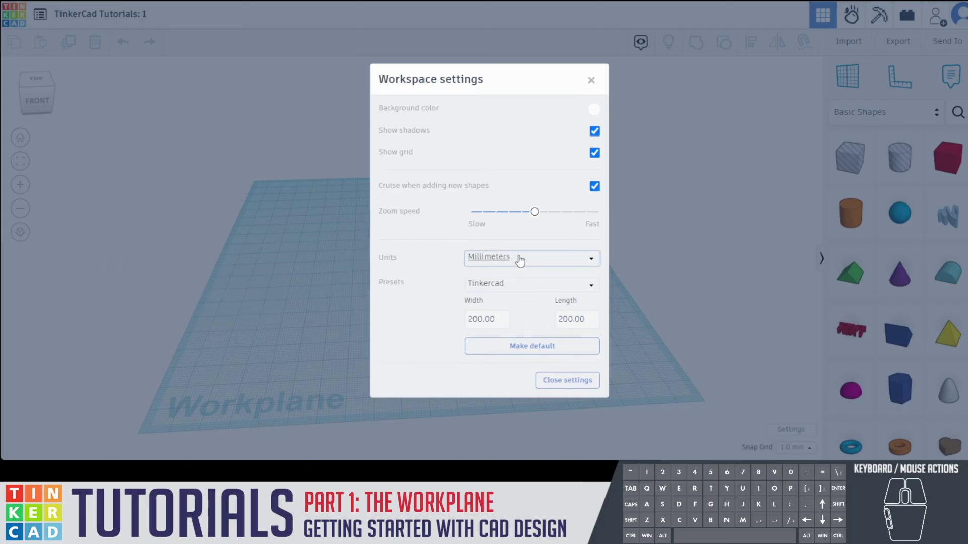
left_click(523, 261)
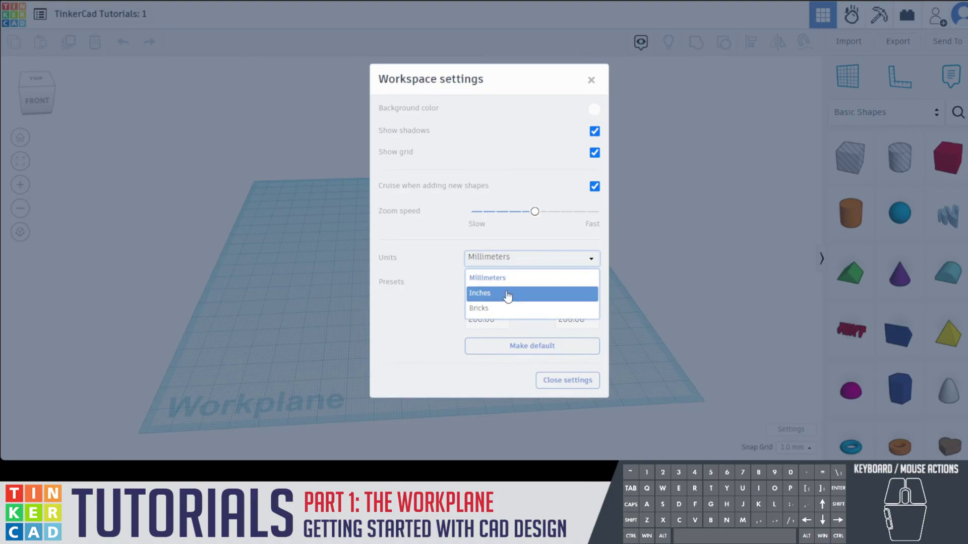
left_click(509, 295)
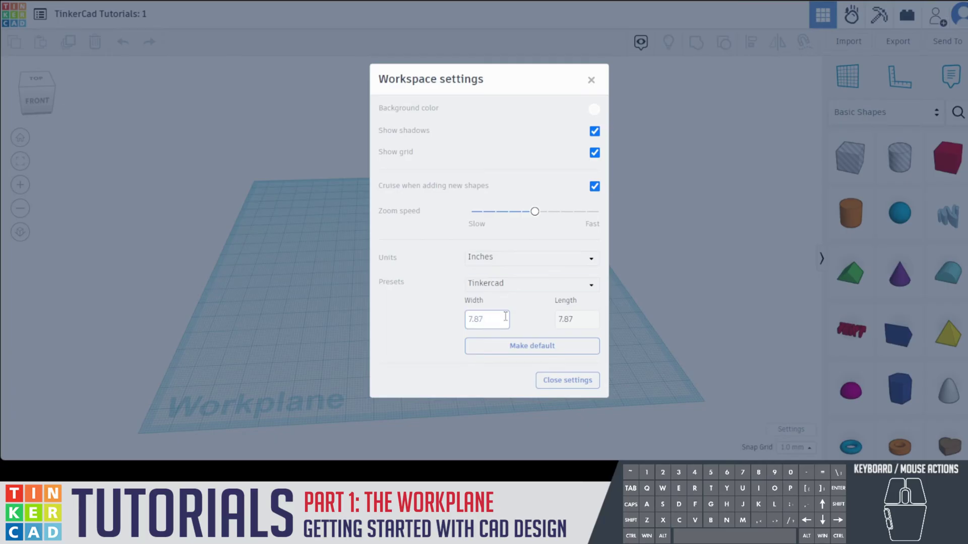
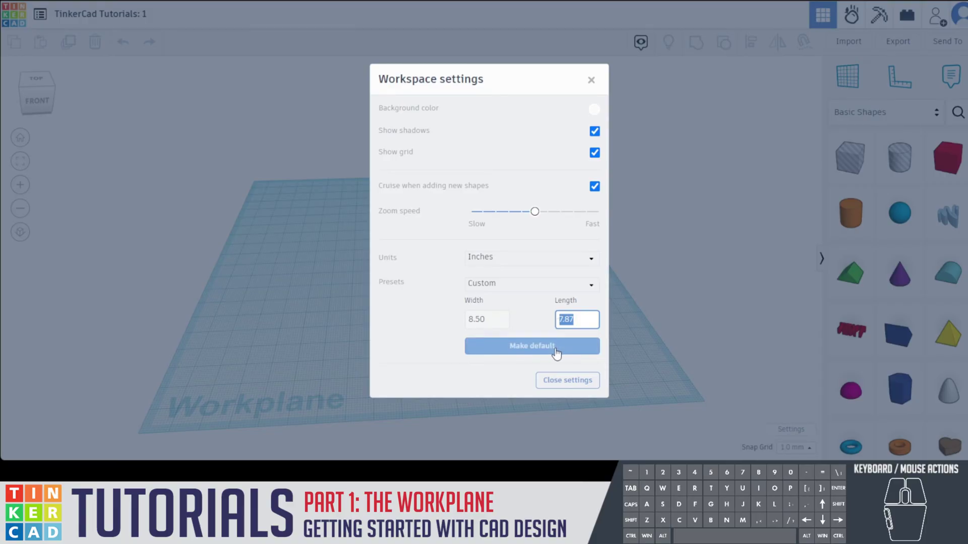
key("6")
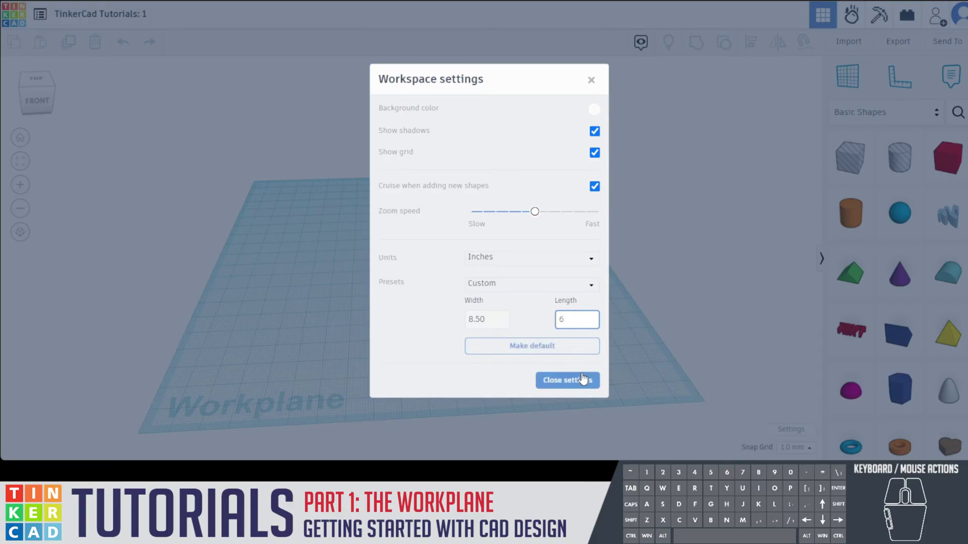
left_click(584, 377)
- Orbit around the empty inch-based workplane to check it
left_click_drag(591, 272, 595, 273)
left_click_drag(511, 264, 501, 262)
left_click_drag(523, 215, 530, 246)
right_click(486, 232)
left_click_drag(534, 242, 525, 247)
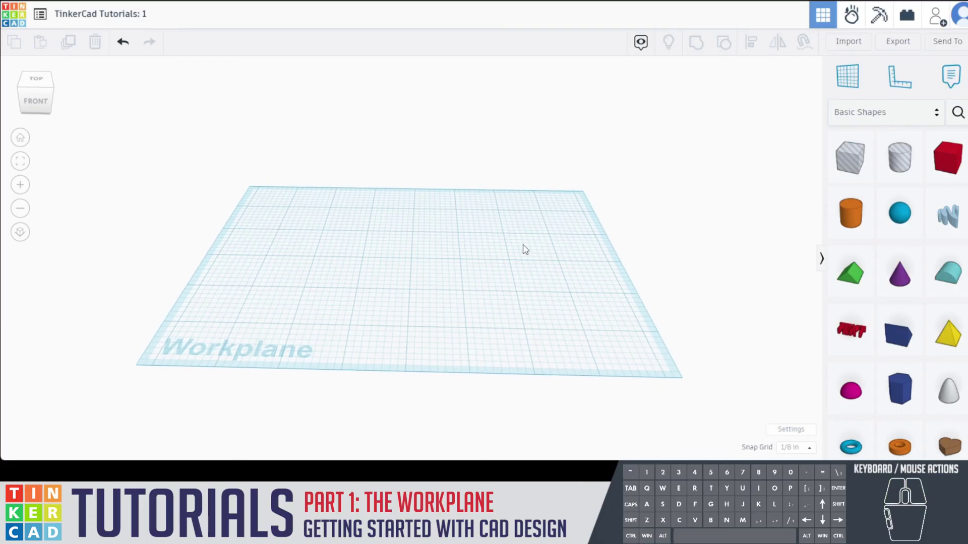
- Switch the workplane units back to millimetres, keeping the 215.90 by 152.40 mm size
left_click(797, 433)
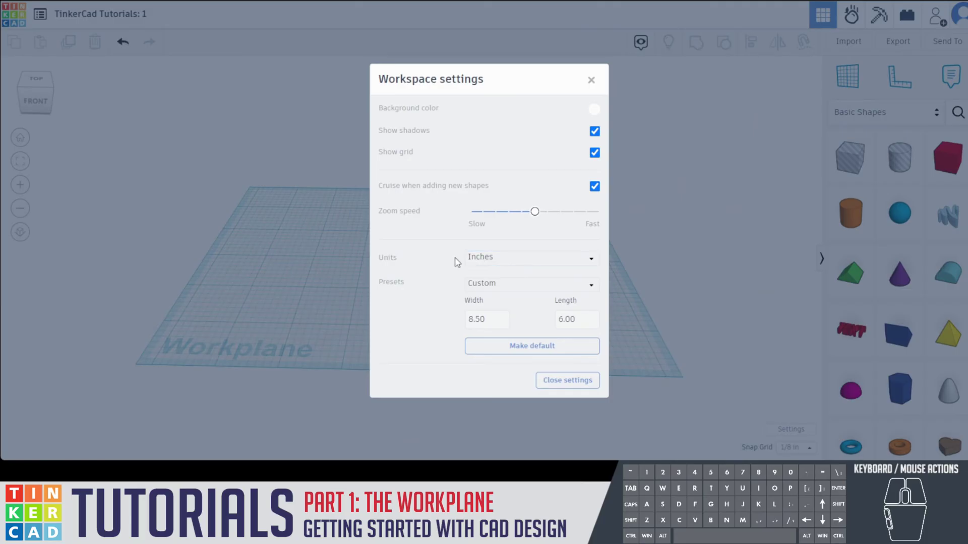
left_click(505, 264)
left_click(510, 287)
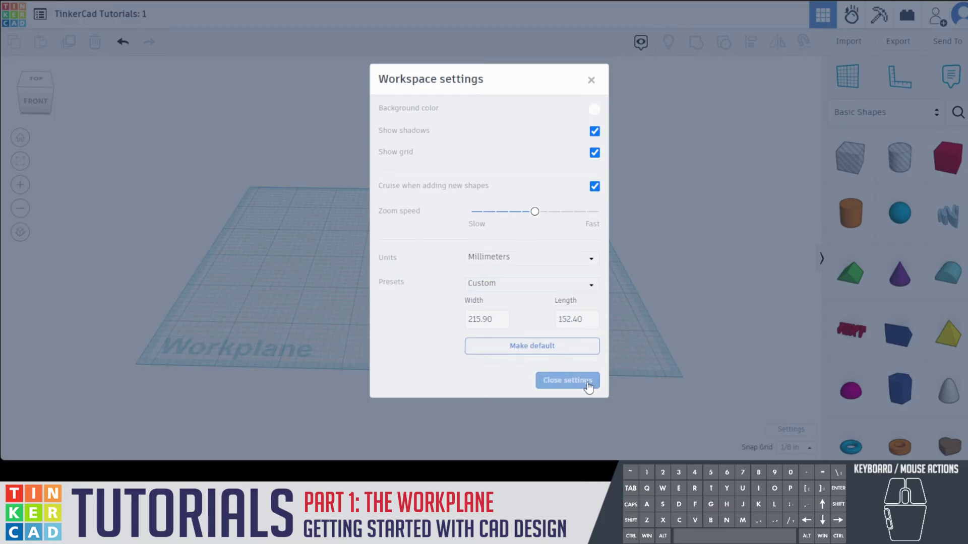
left_click(584, 385)
left_click_drag(360, 272, 391, 278)
right_click(376, 275)
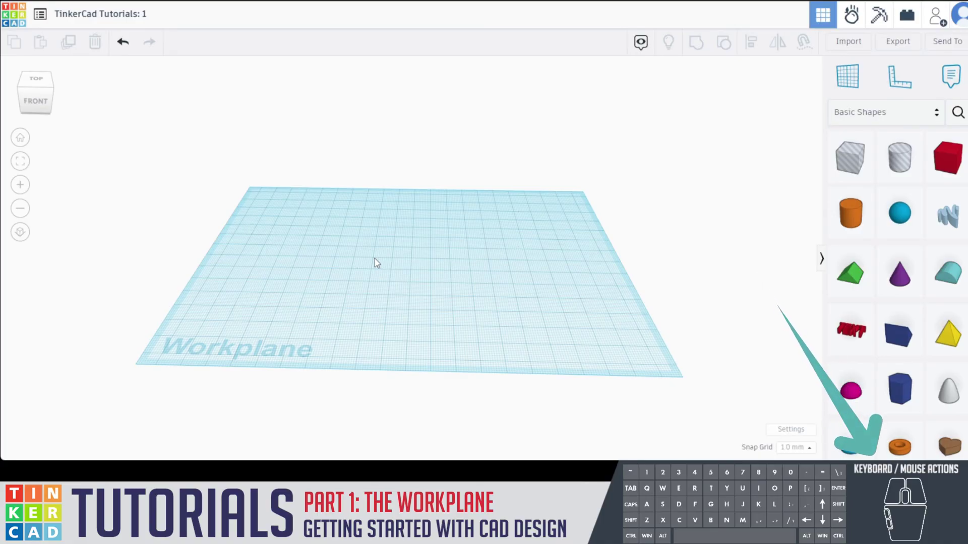
left_click_drag(484, 288, 371, 288)
left_click_drag(364, 257, 311, 279)
left_click_drag(382, 259, 416, 263)
left_click_drag(368, 274, 396, 271)
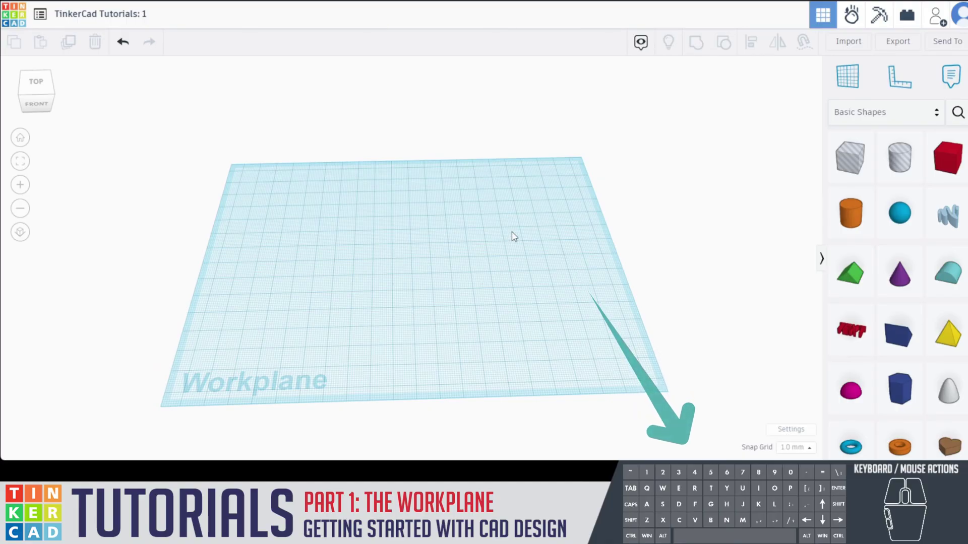
key("s")
key("s")
key("s")
key("s")
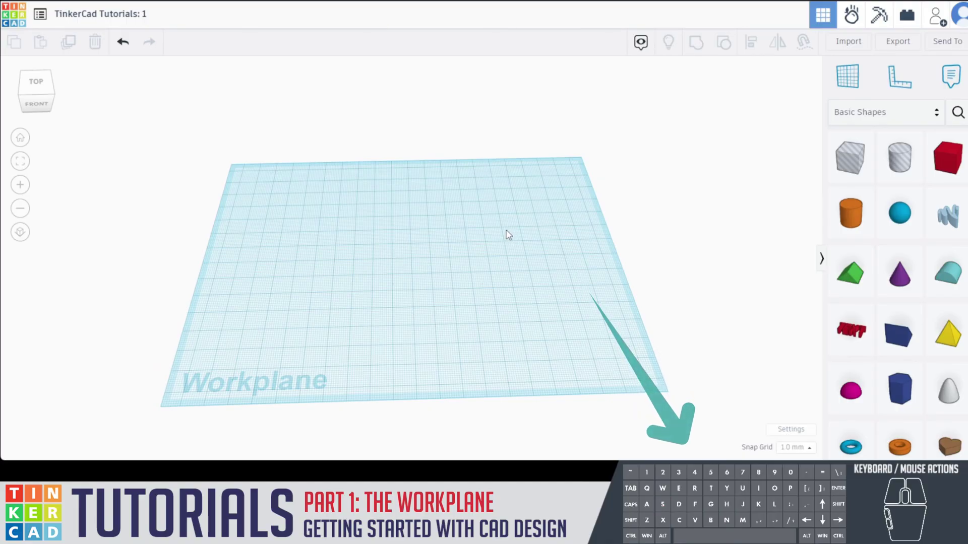
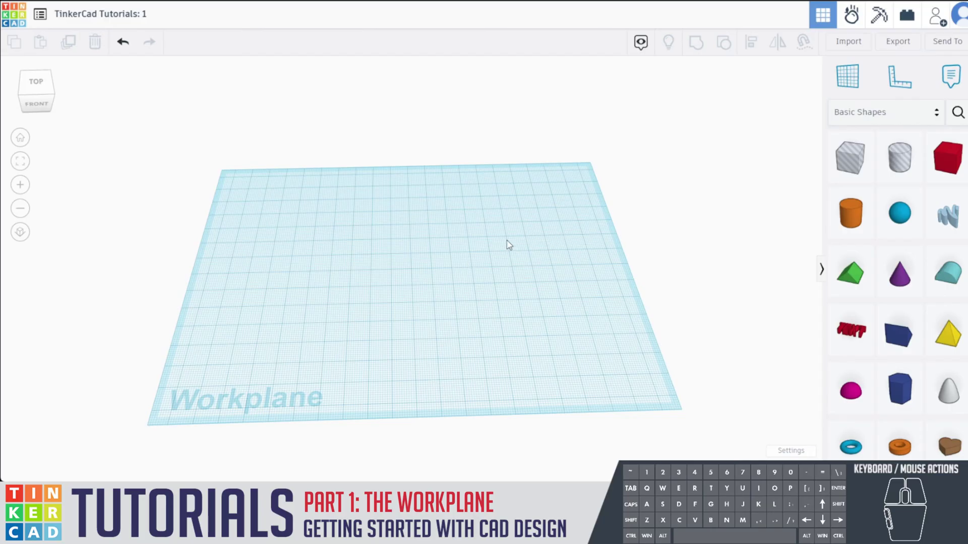
left_click_drag(460, 308, 608, 302)
left_click_drag(498, 308, 368, 273)
left_click_drag(366, 271, 314, 284)
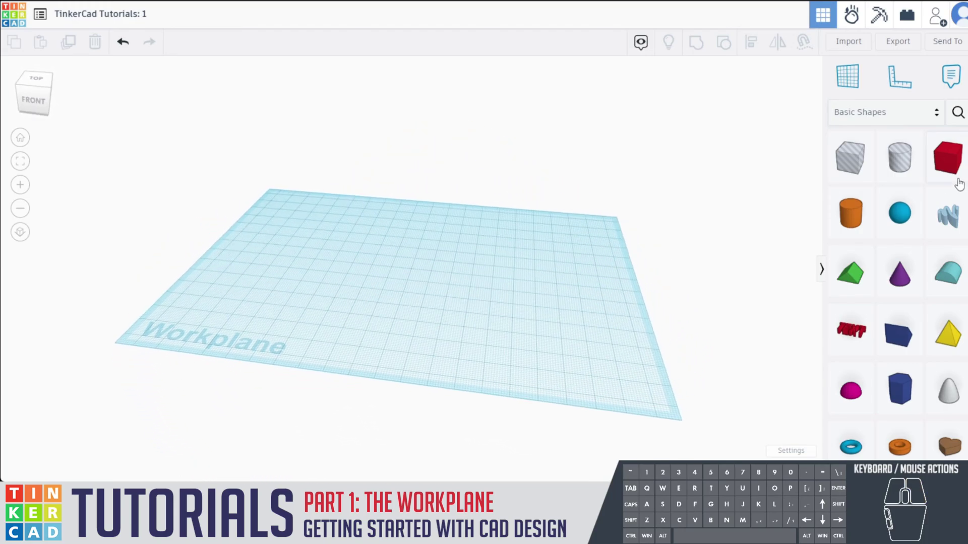
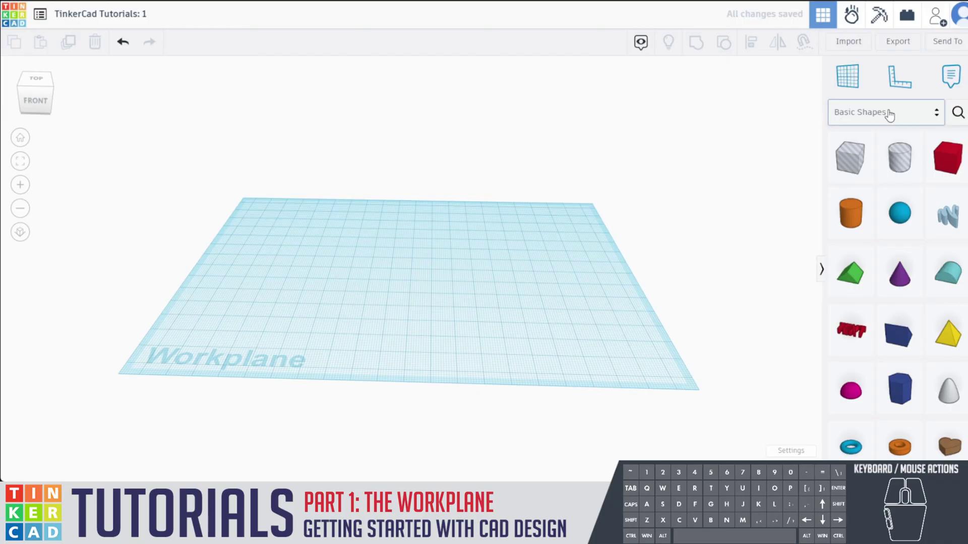
- Show the Design Starters shape collection and scroll down toward the View It Cube
left_click(889, 113)
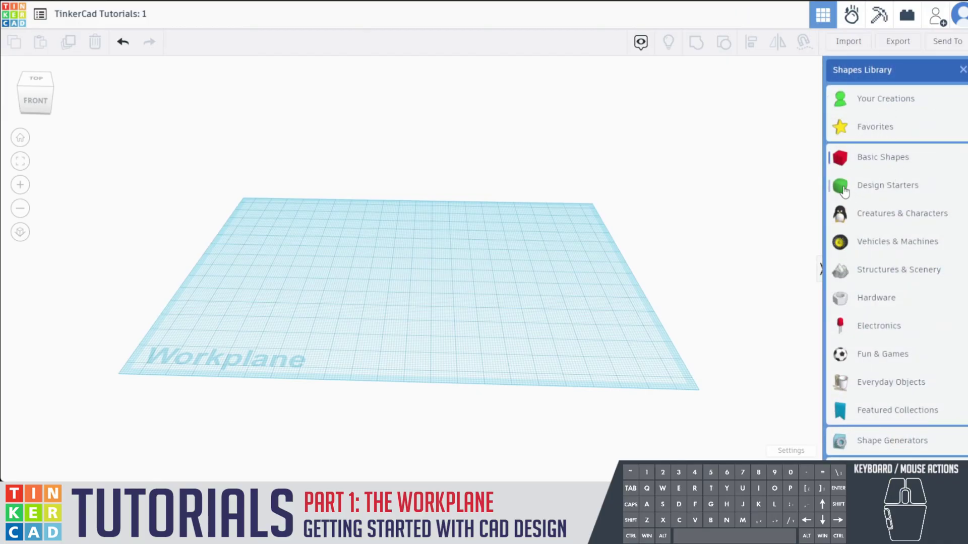
left_click(850, 191)
middle_click(877, 277)
middle_click(878, 280)
middle_click(936, 270)
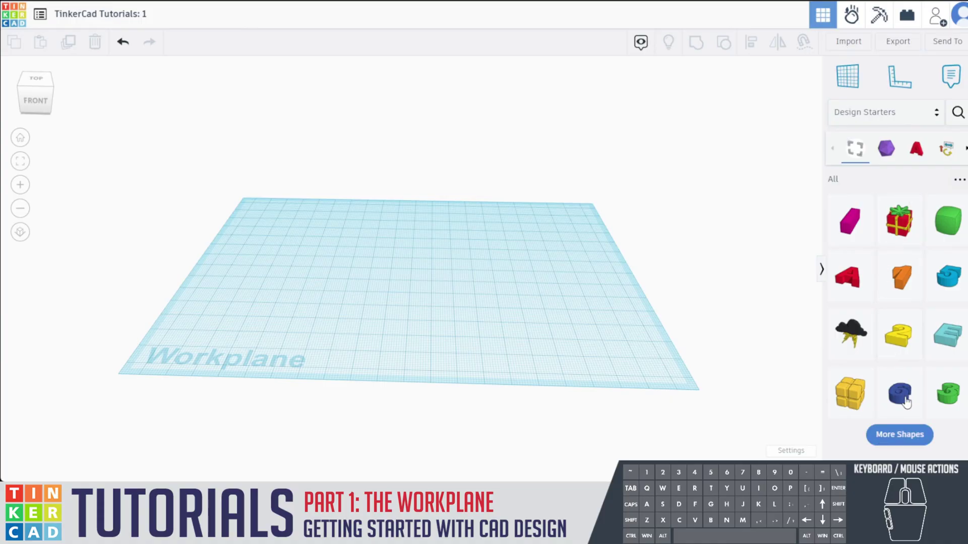
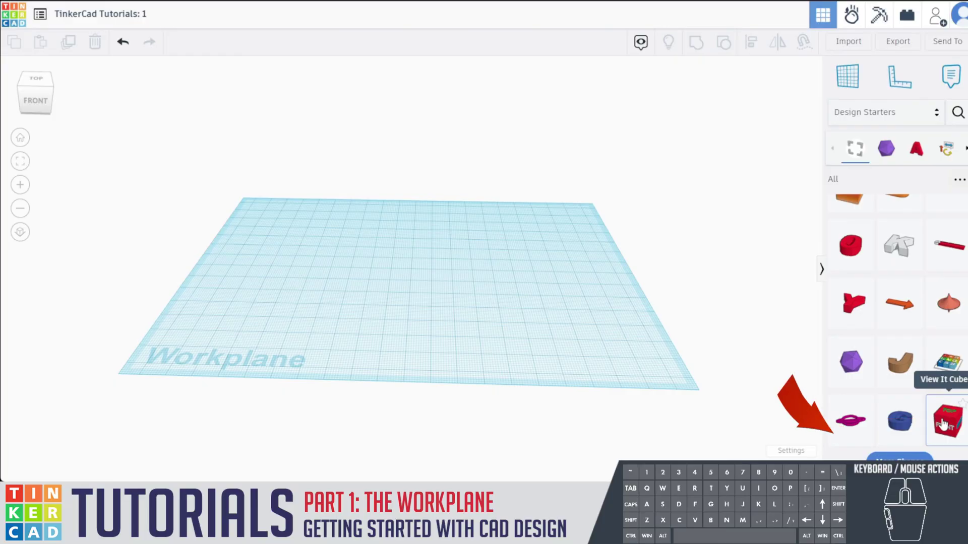
- Drop the View It Cube onto the centre of the workplane
left_click_drag(944, 423, 410, 271)
left_click(476, 306)
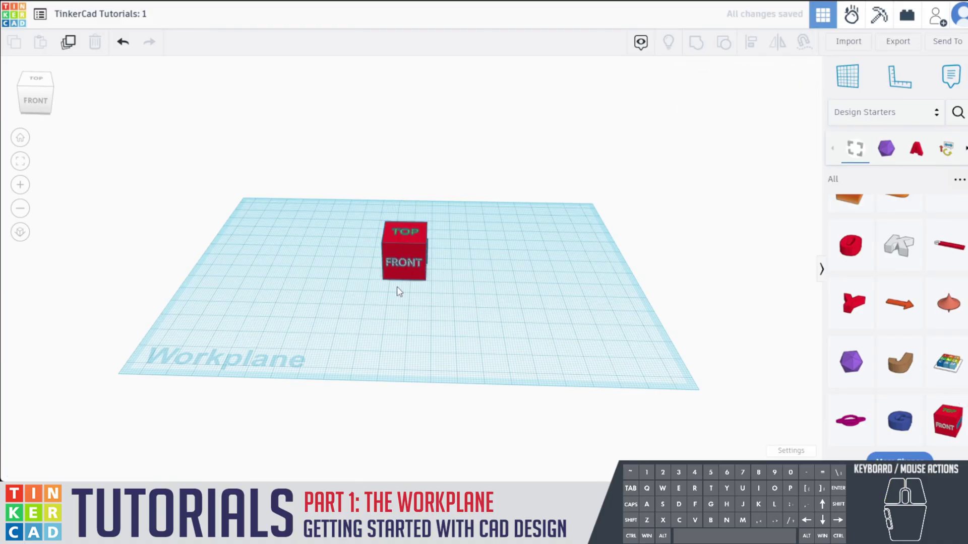
- Orbit around the cube to see its left, right and back faces and from beneath the workplane
left_click_drag(349, 292, 377, 279)
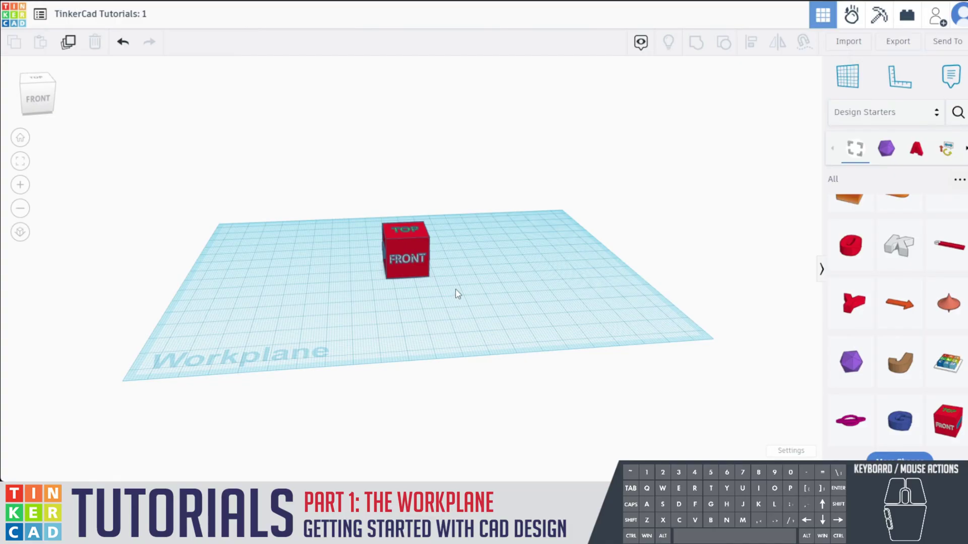
left_click_drag(466, 285, 567, 284)
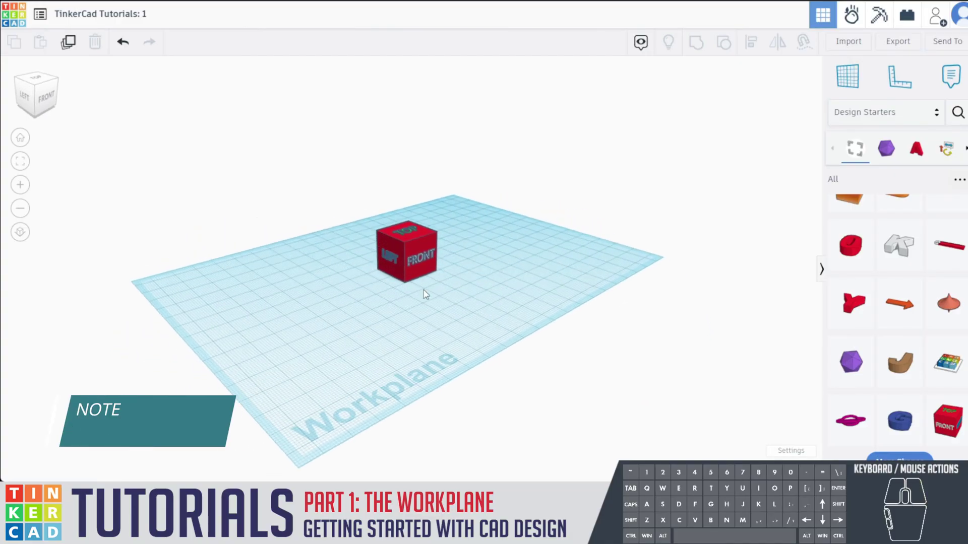
left_click_drag(360, 291, 538, 305)
left_click_drag(365, 308, 558, 313)
left_click_drag(350, 306, 552, 310)
left_click_drag(374, 312, 605, 299)
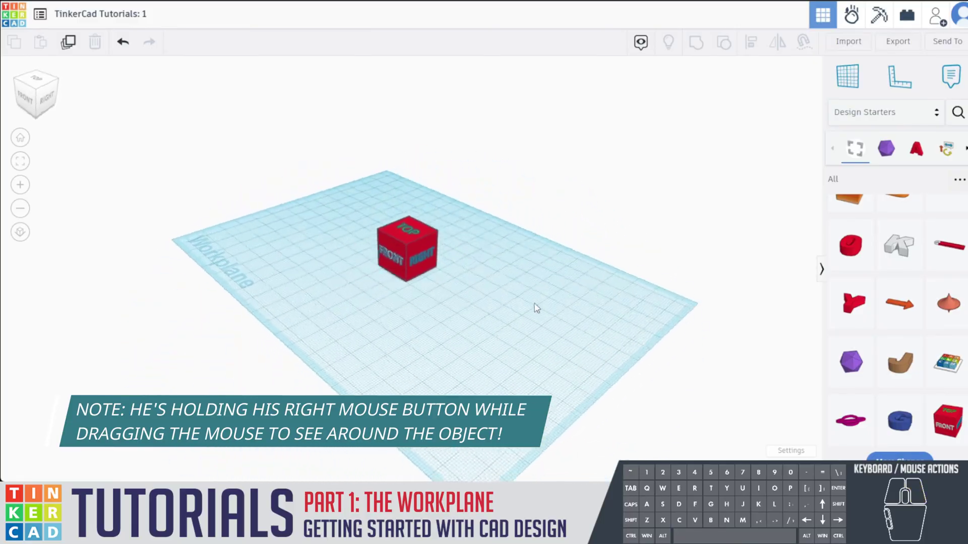
left_click_drag(418, 315, 313, 308)
left_click_drag(535, 277, 228, 284)
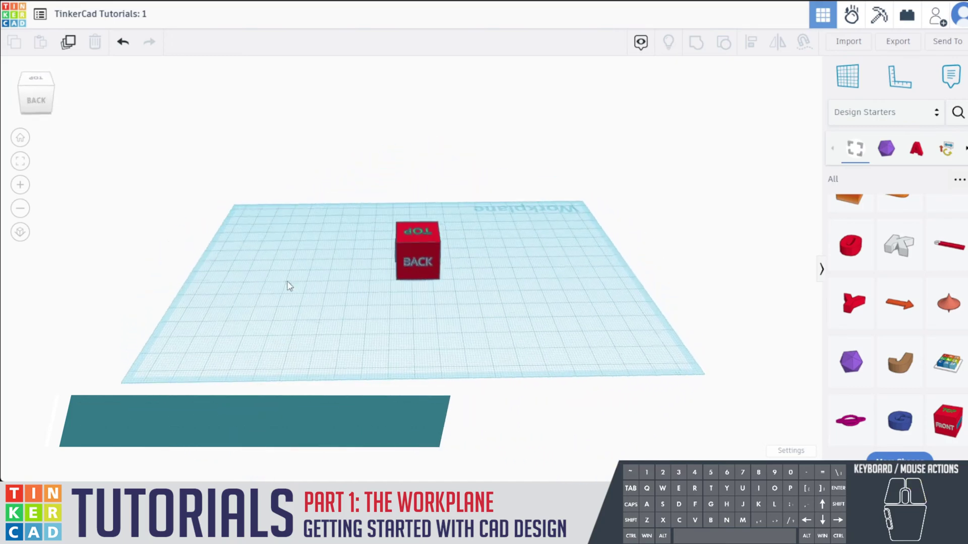
left_click_drag(512, 293, 267, 290)
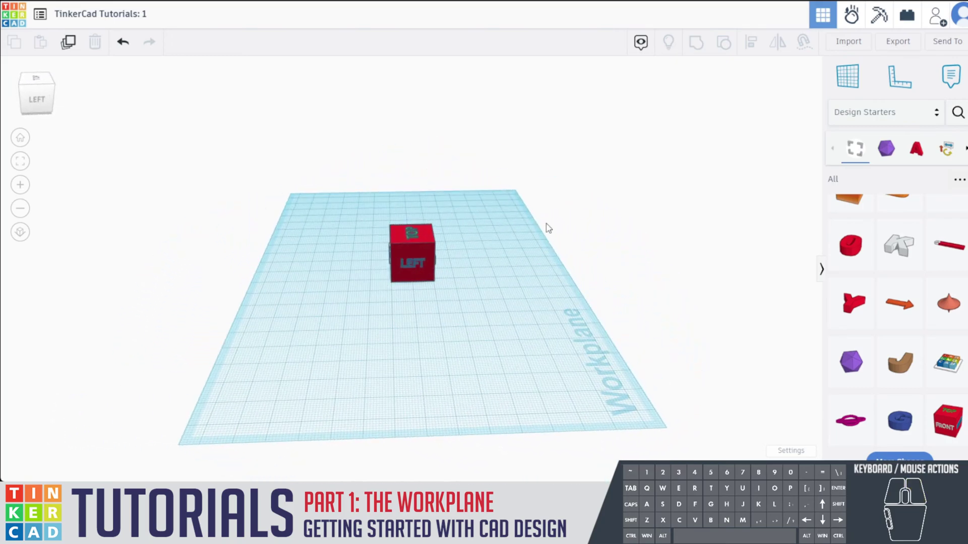
left_click_drag(553, 183, 532, 79)
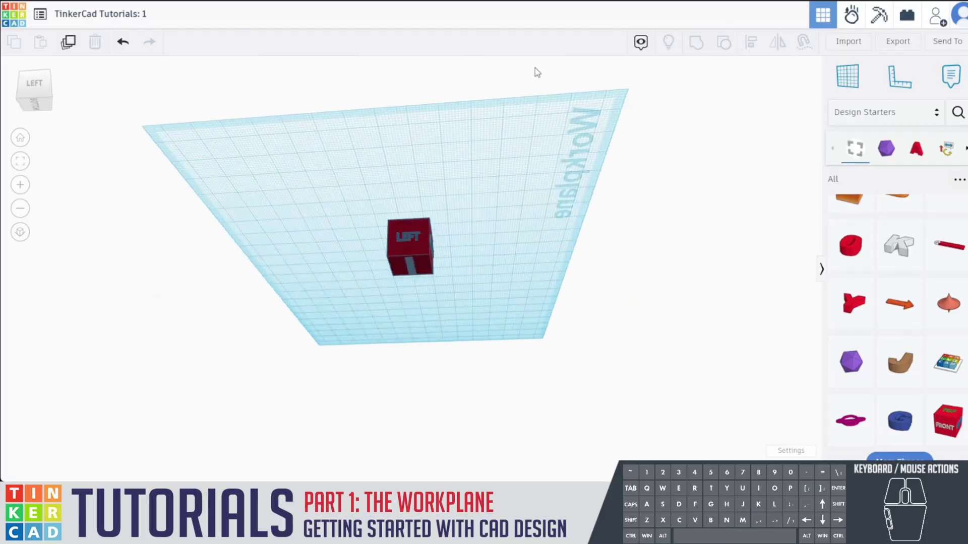
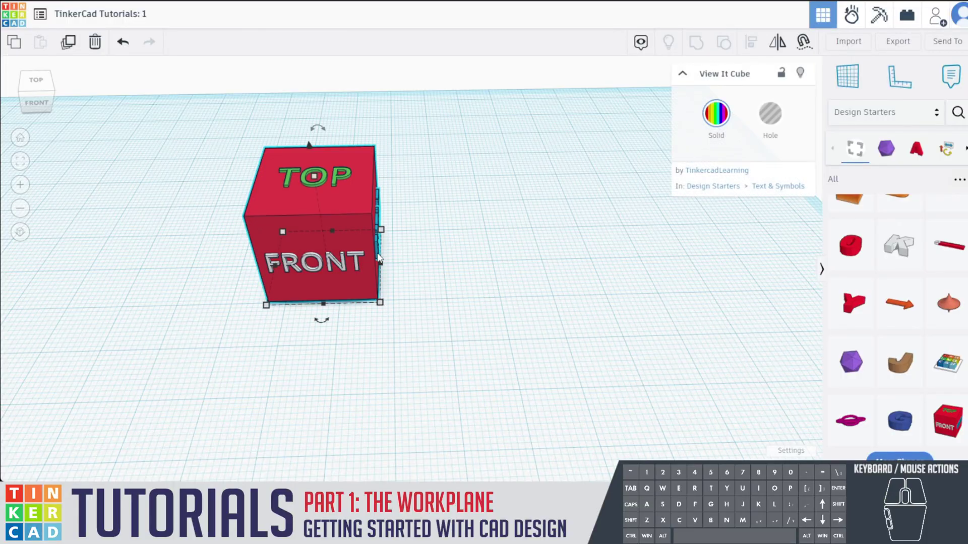
left_click(356, 220)
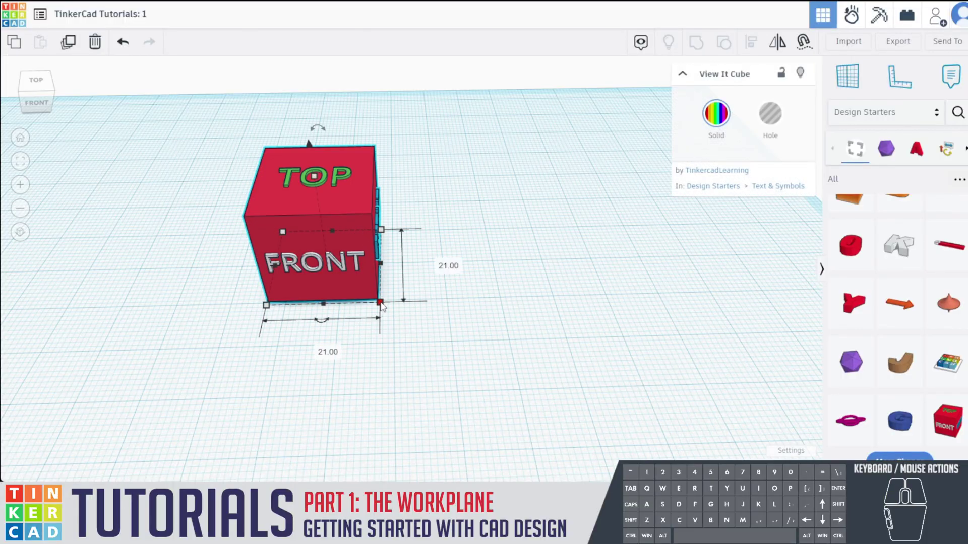
left_click(384, 306)
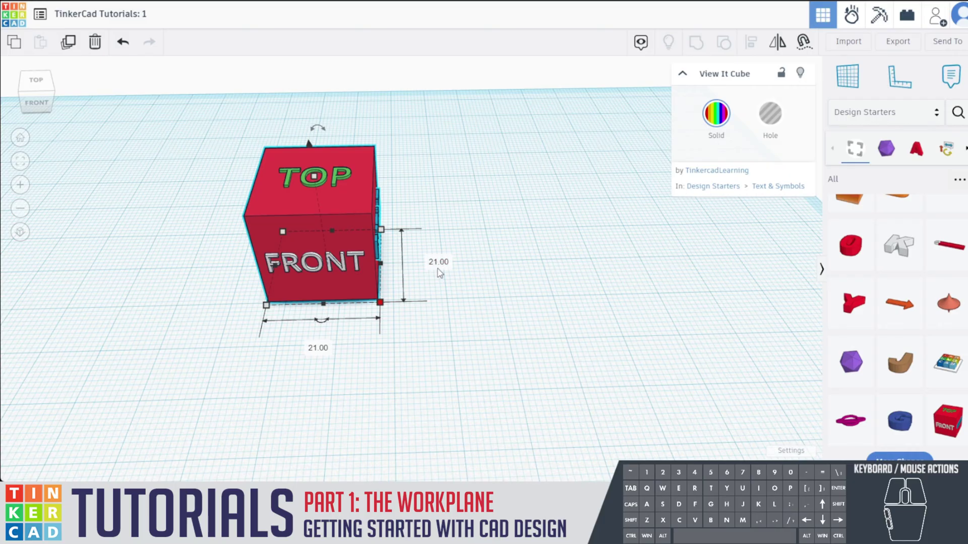
left_click_drag(479, 350, 474, 327)
left_click(382, 278)
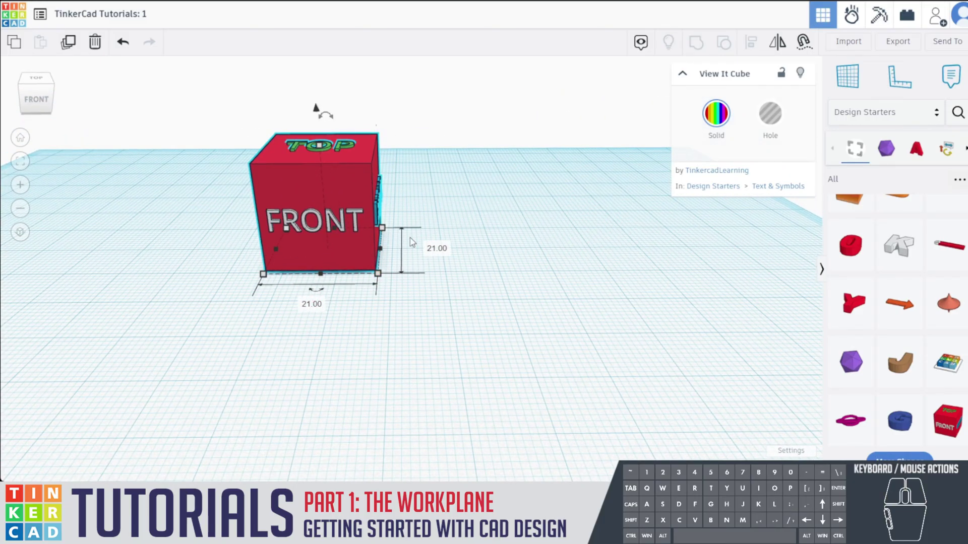
left_click(324, 147)
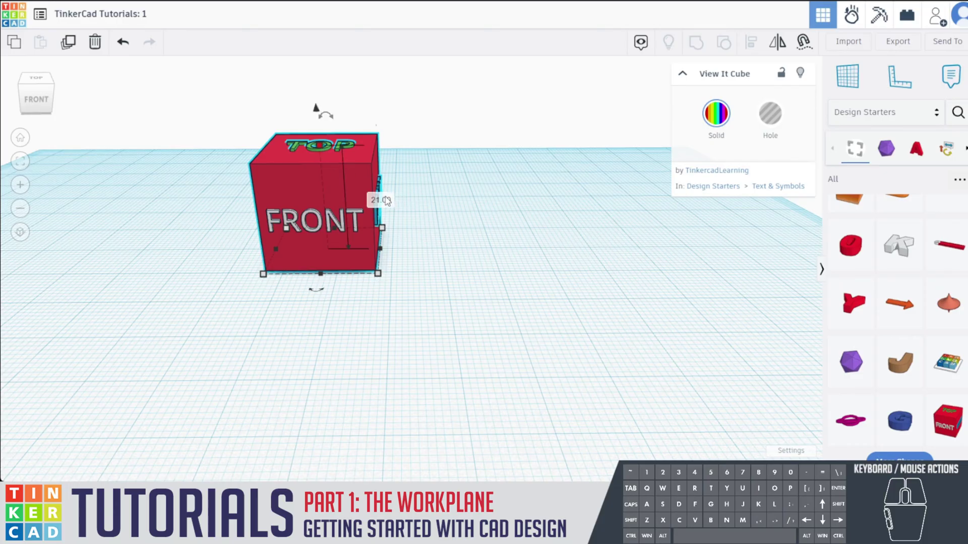
left_click(508, 274)
left_click(355, 251)
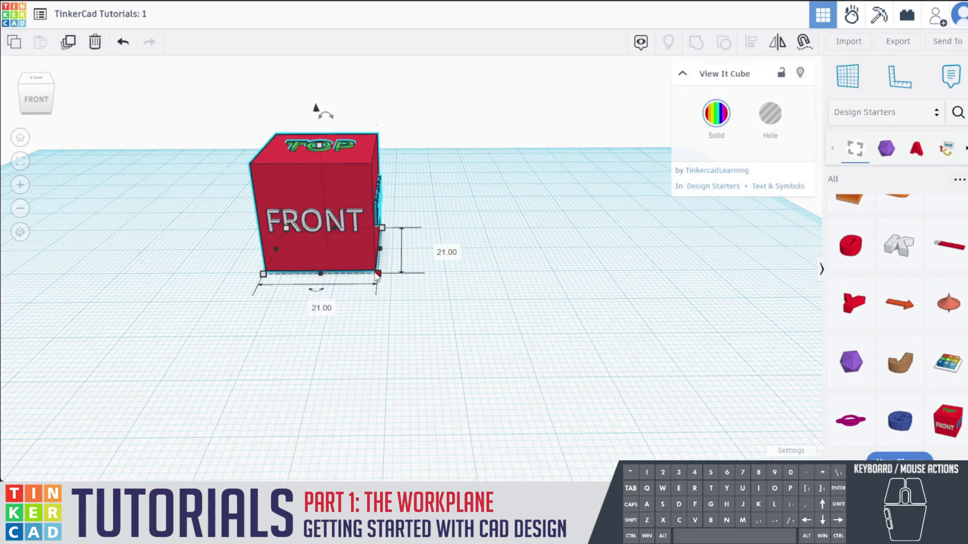
left_click(381, 277)
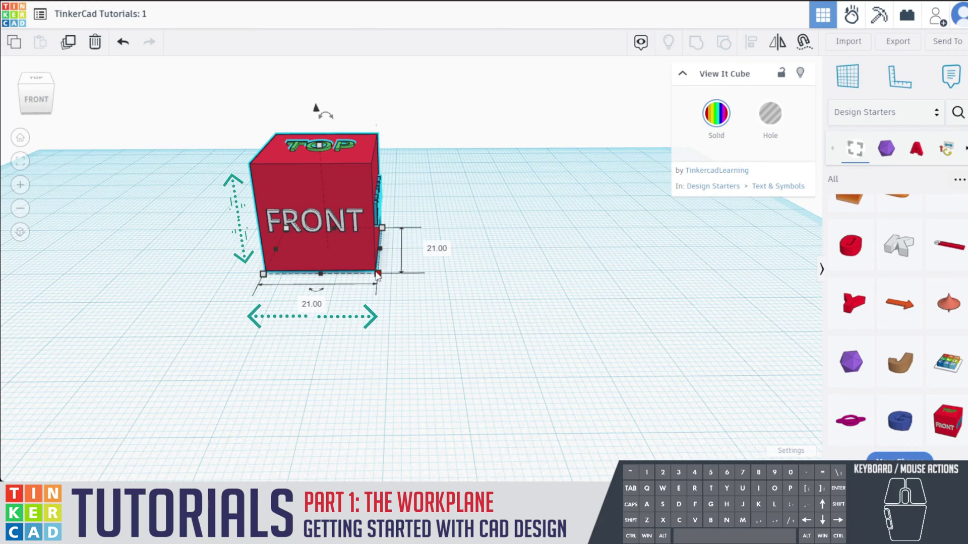
left_click(382, 275)
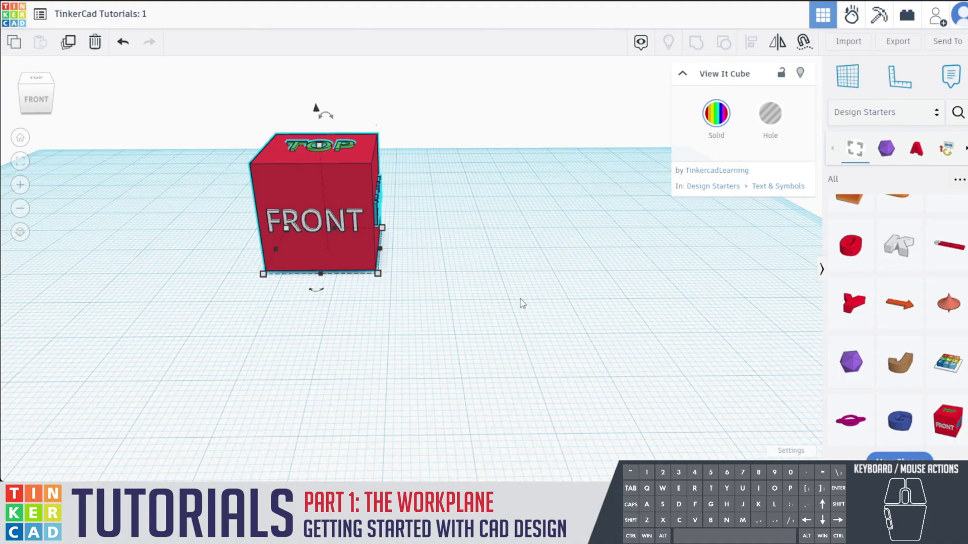
left_click(590, 177)
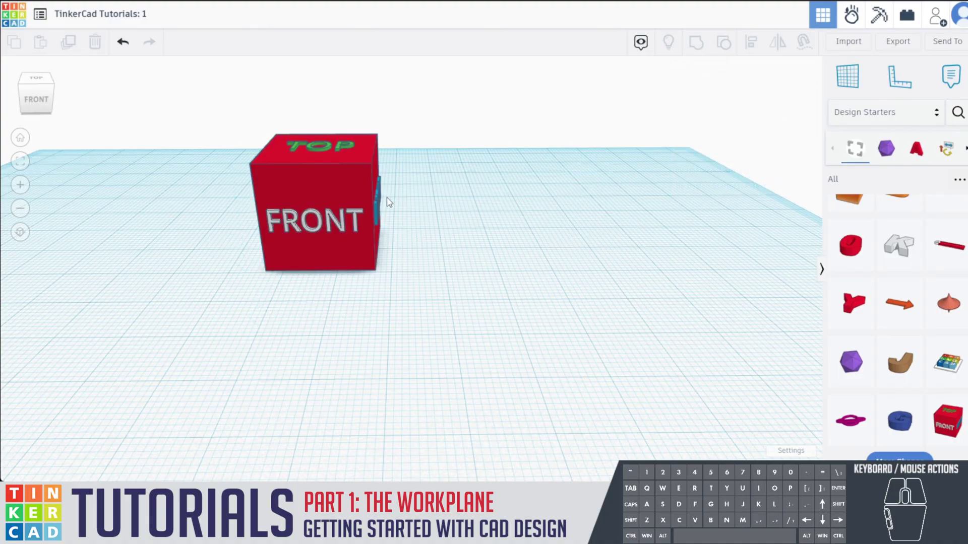
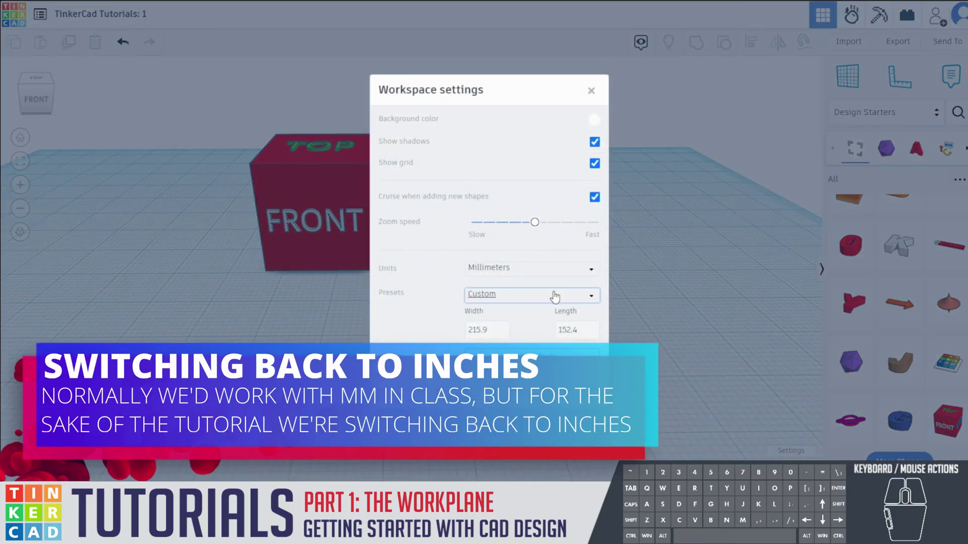
- Choose Inches as the workspace unit in Workspace settings
left_click(540, 276)
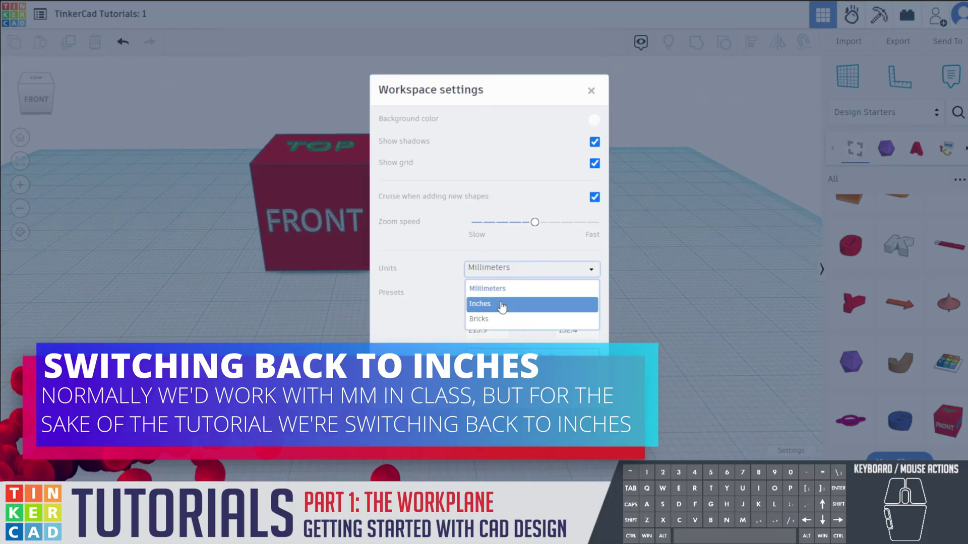
left_click(503, 306)
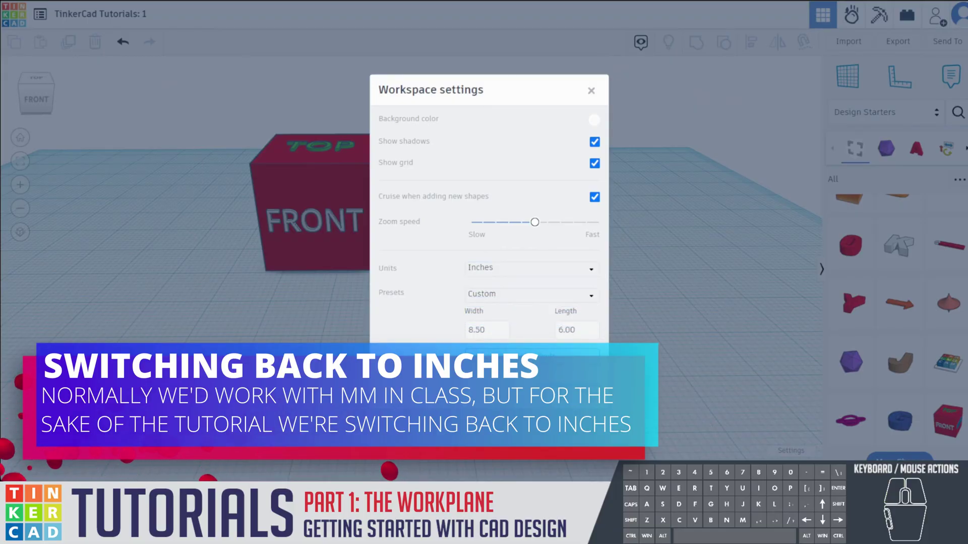
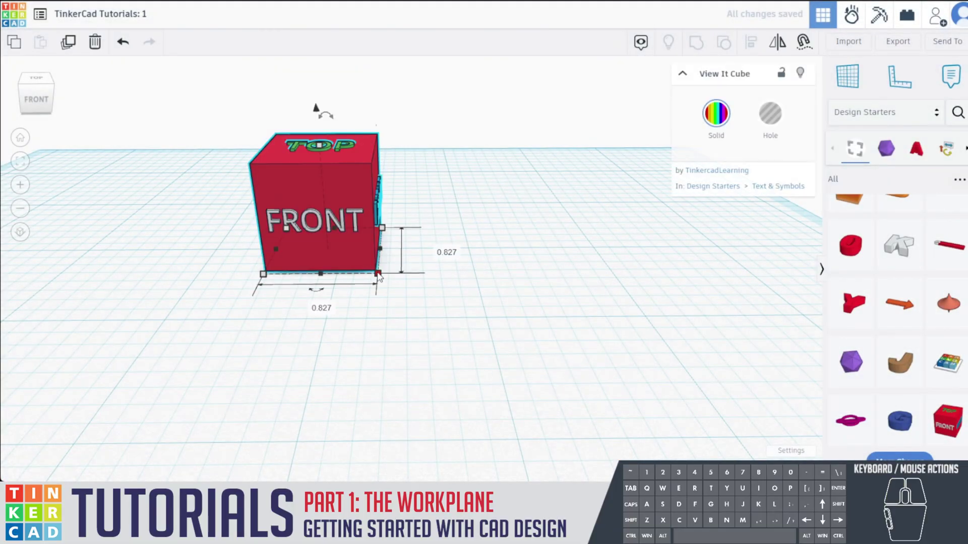
- Inspect the cube's 0.827-inch width, length and height labels
left_click(383, 275)
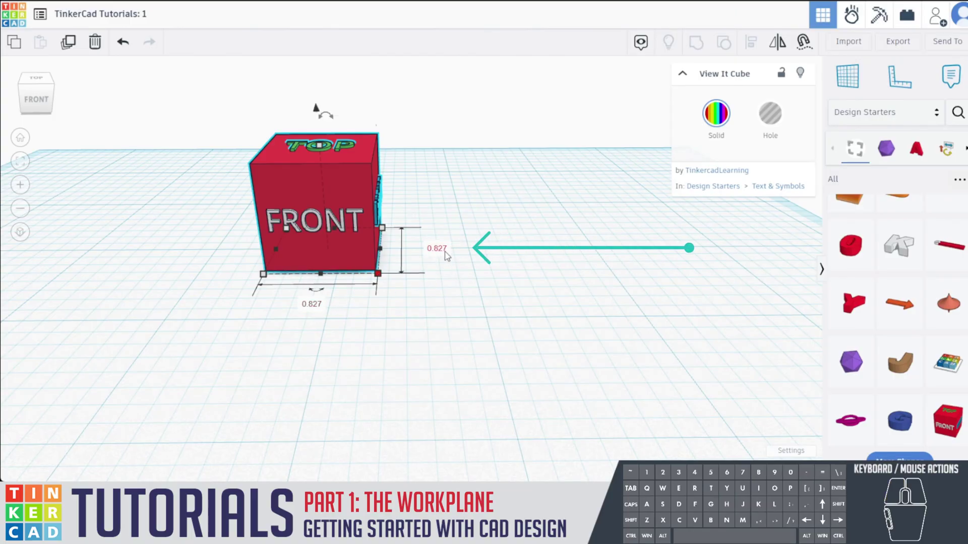
left_click(321, 144)
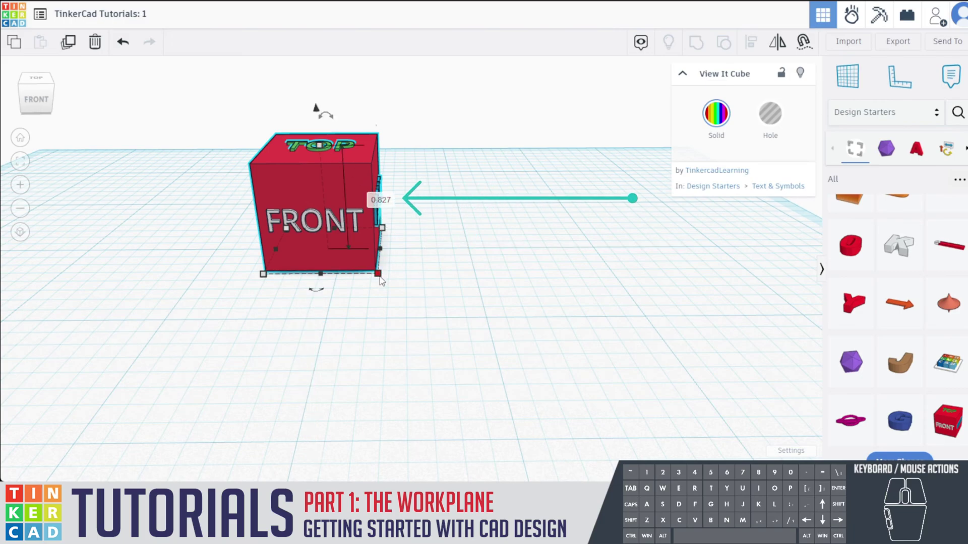
left_click(479, 317)
left_click(348, 177)
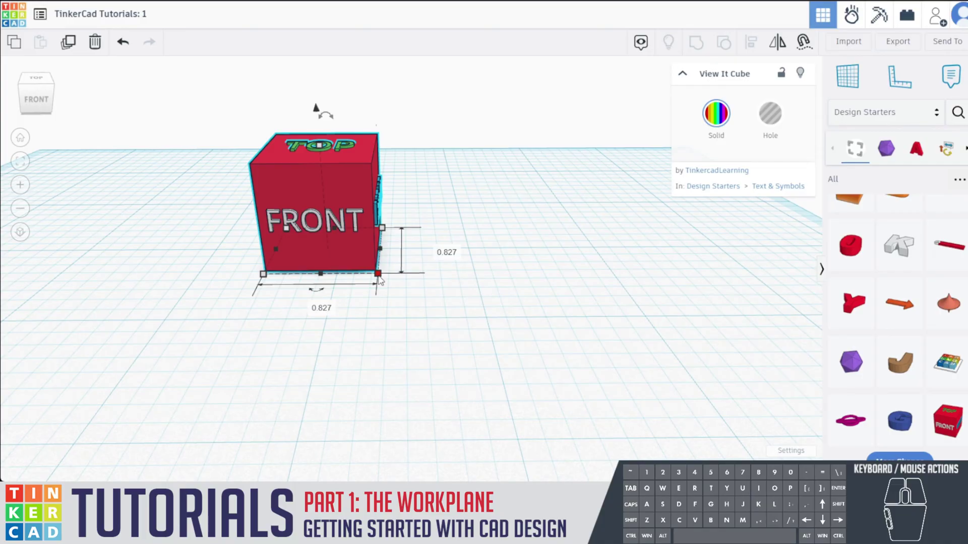
left_click(383, 279)
- Resize the View It Cube to 1 inch in width, length and height
left_click(315, 308)
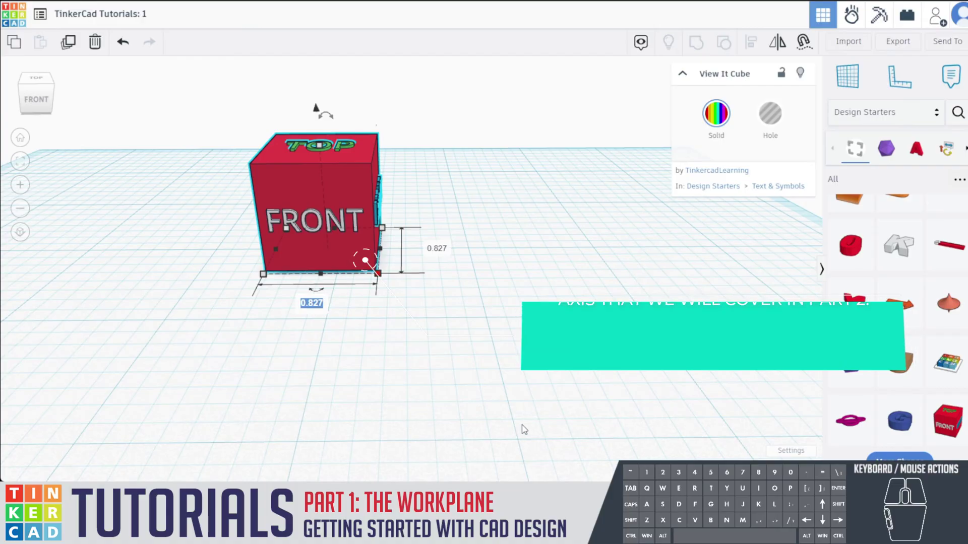
key("1")
left_click(442, 246)
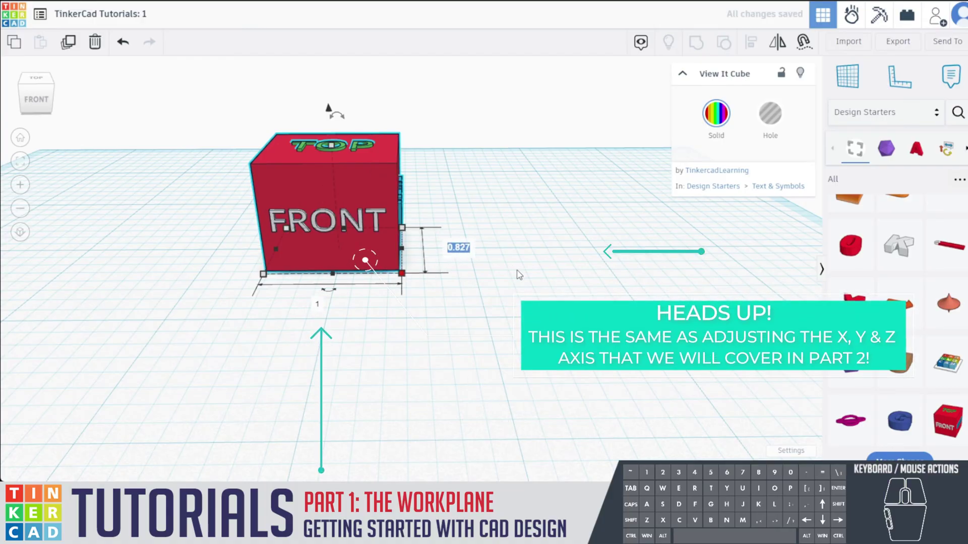
key("1")
left_click(496, 261)
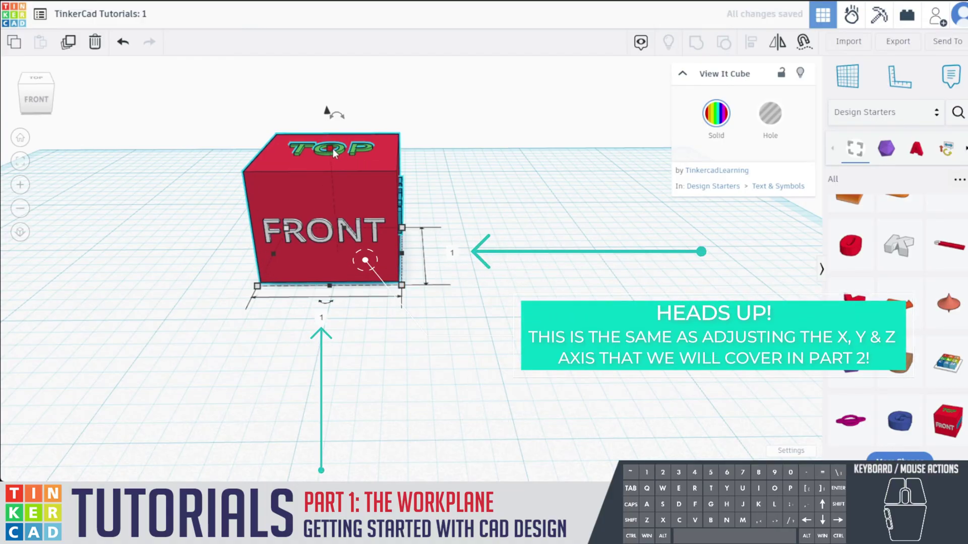
left_click(330, 148)
left_click(394, 206)
key("1")
left_click(523, 210)
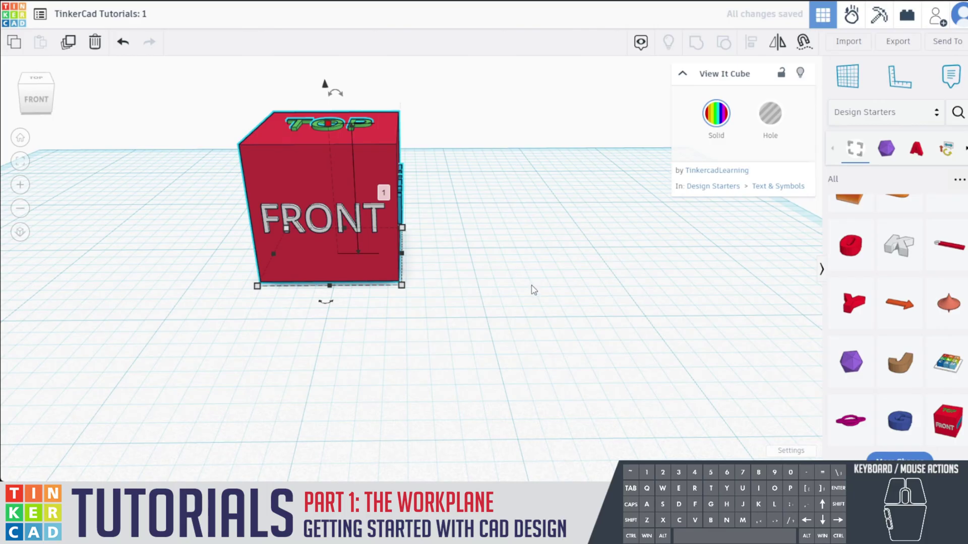
left_click_drag(534, 288, 525, 309)
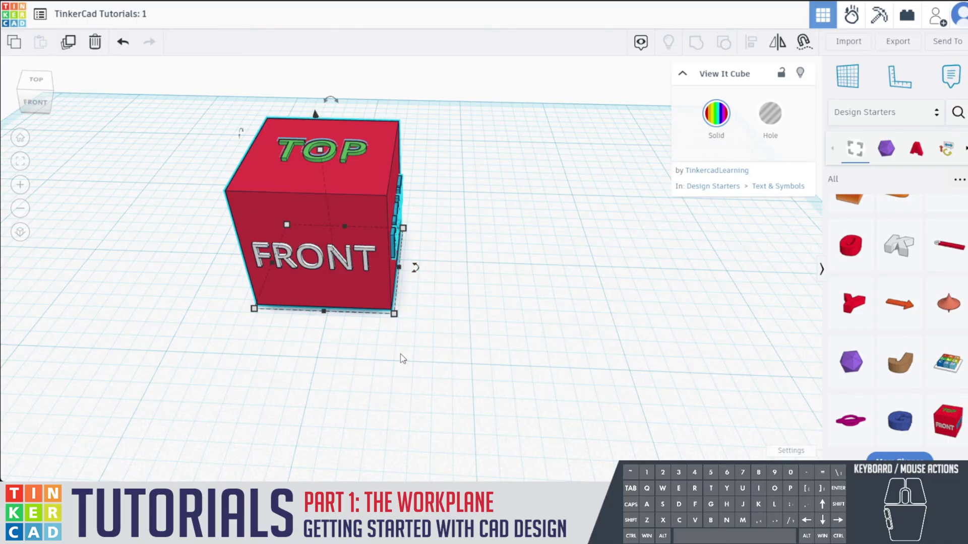
left_click_drag(371, 291, 447, 336)
left_click(542, 354)
left_click_drag(555, 343, 658, 331)
left_click_drag(617, 359, 761, 344)
left_click_drag(751, 342, 528, 360)
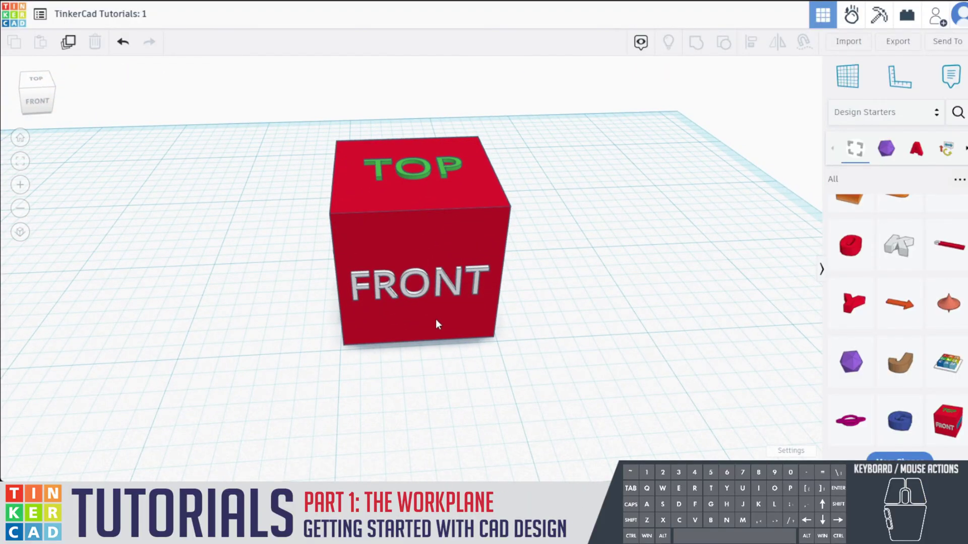
left_click(438, 319)
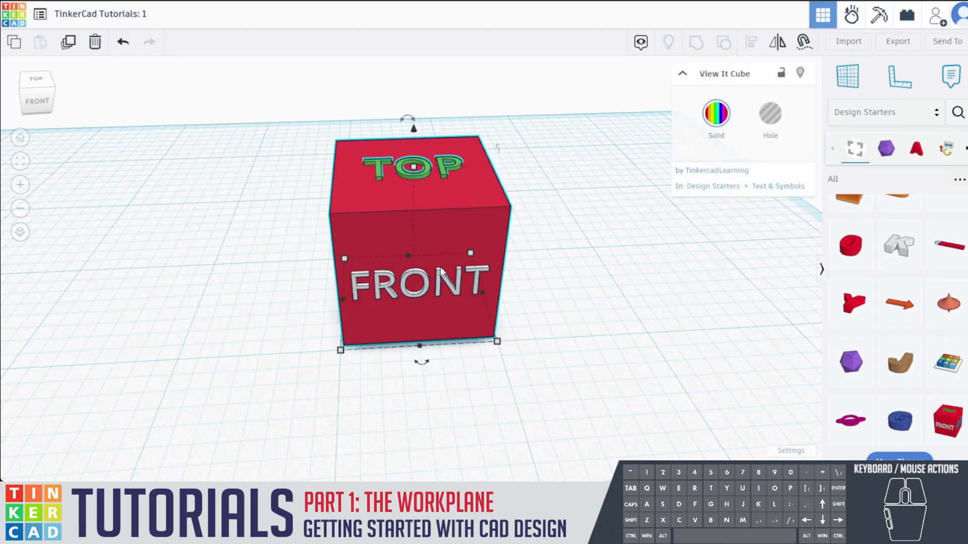
- Recolour the cube green from the Solid palette, trying other colours and the Transparent option
left_click(602, 253)
left_click(443, 216)
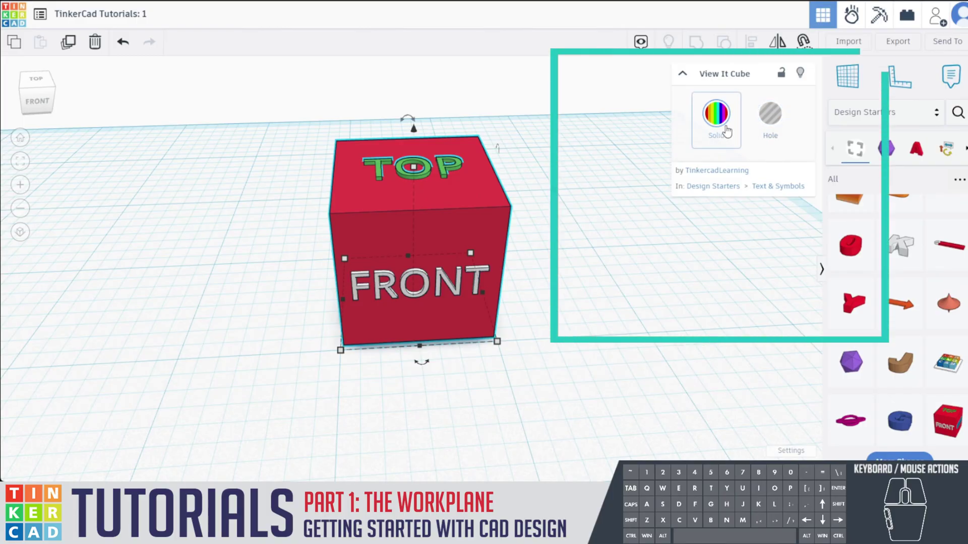
left_click(719, 121)
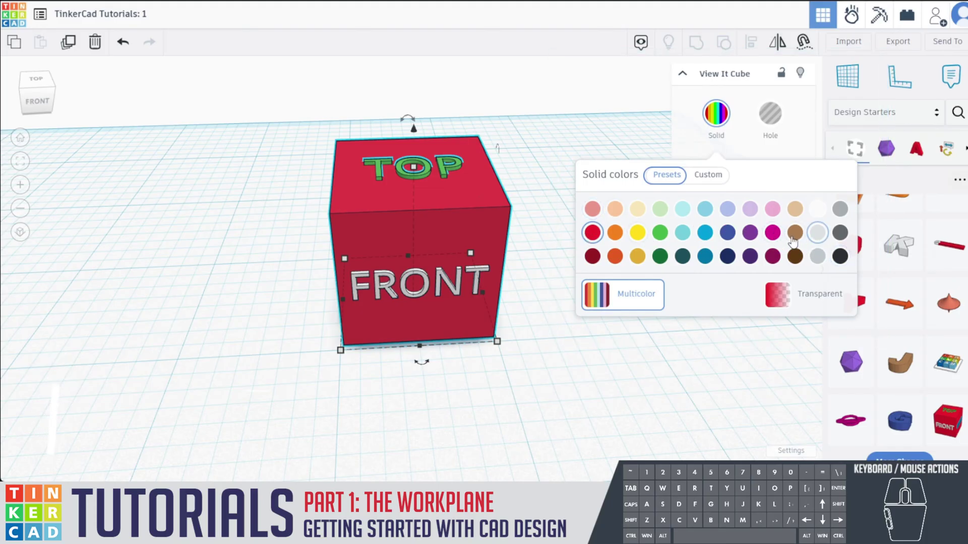
left_click(609, 298)
left_click(638, 303)
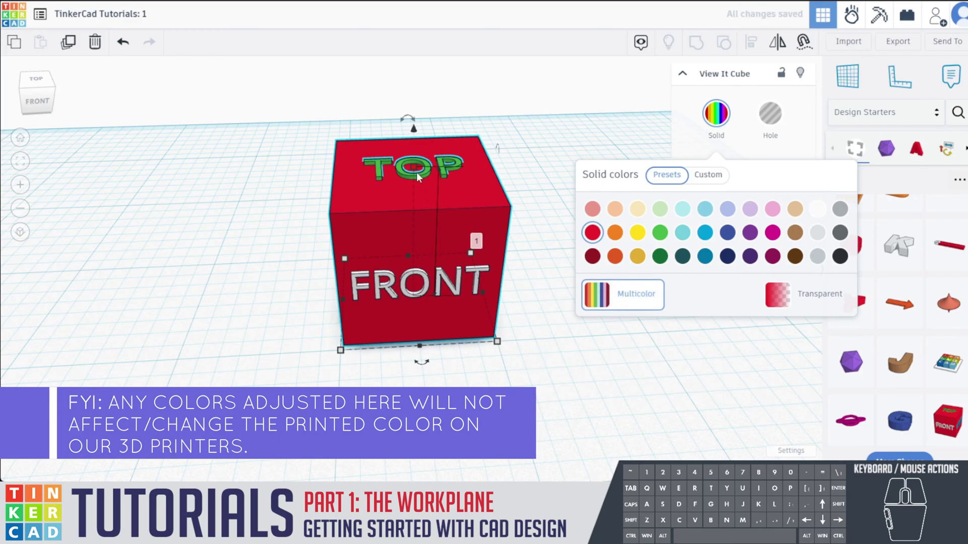
left_click(620, 305)
left_click(633, 234)
left_click(665, 239)
left_click(591, 303)
left_click(592, 303)
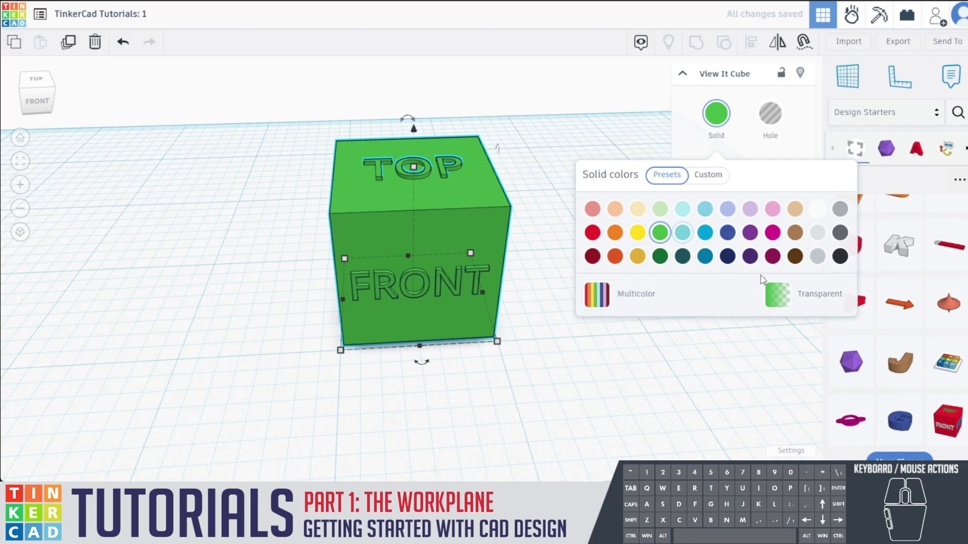
left_click(783, 294)
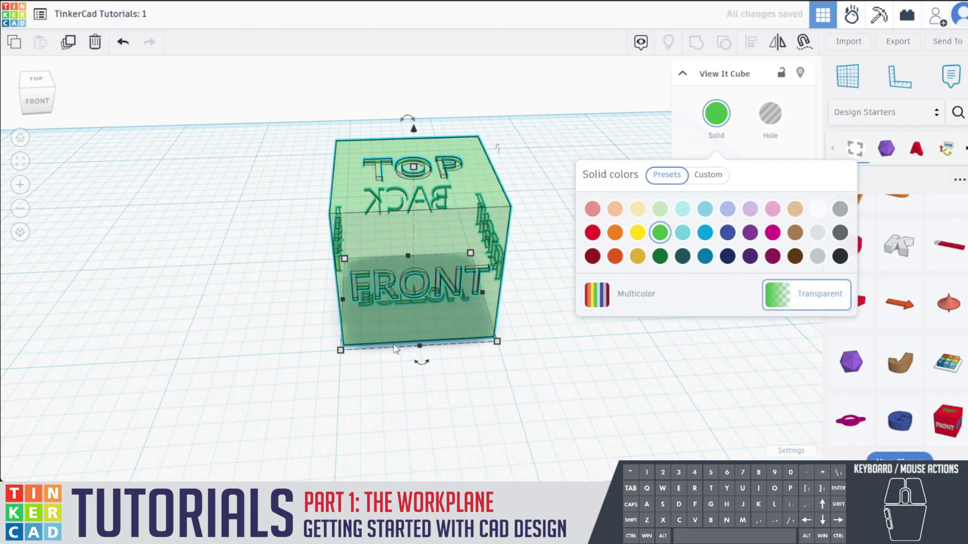
left_click(394, 347)
- Turn Transparent back off so the green cube shows solid and opaque
left_click_drag(262, 307, 291, 302)
left_click(441, 220)
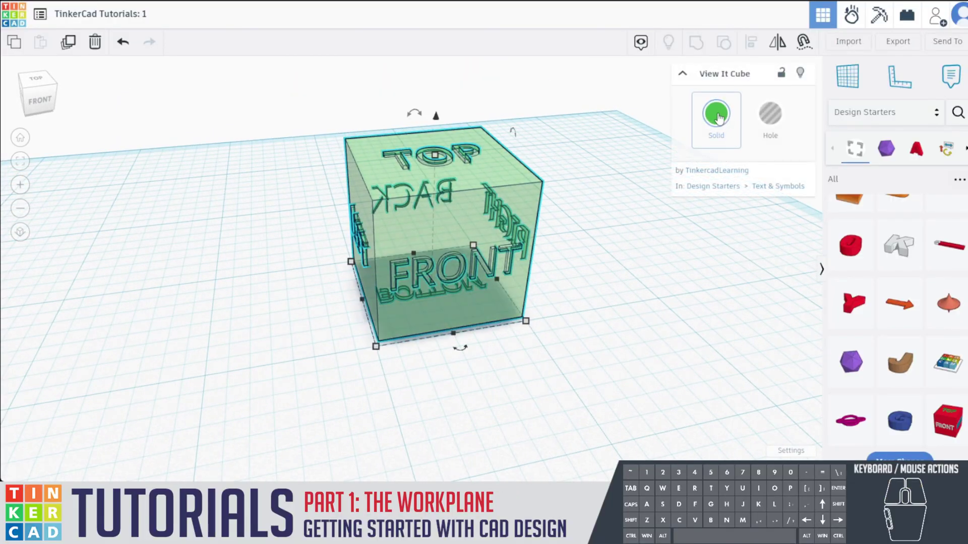
left_click(723, 110)
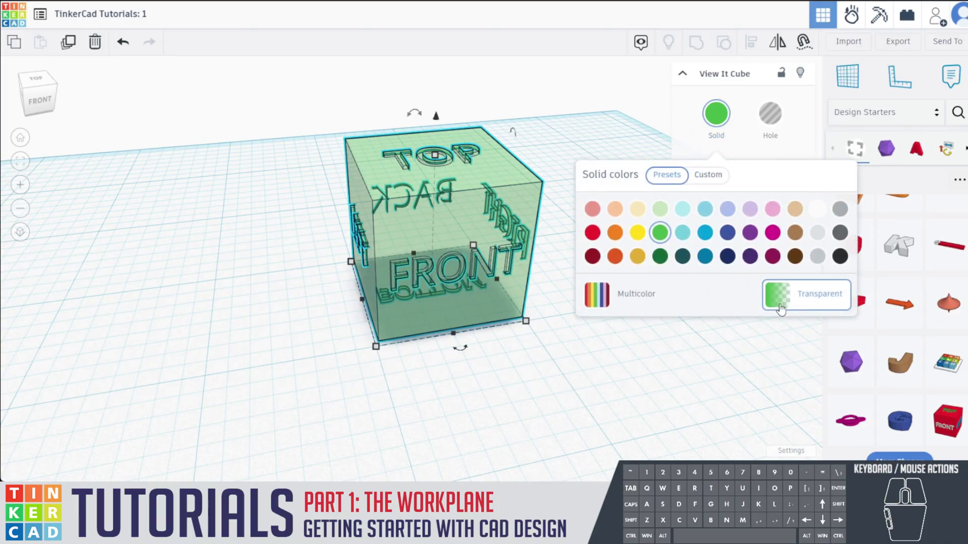
left_click(790, 302)
left_click(561, 148)
left_click(530, 184)
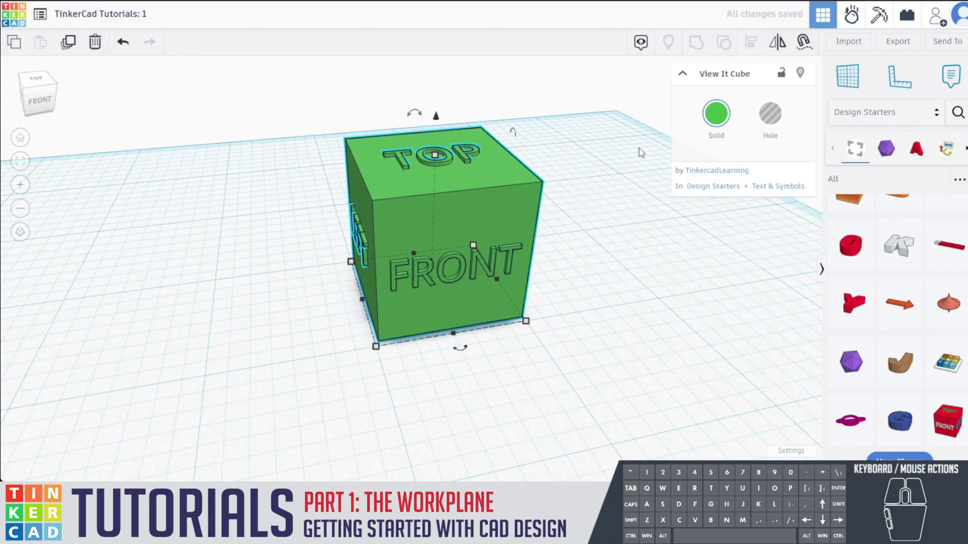
left_click(647, 220)
left_click_drag(624, 227, 551, 247)
left_click(394, 251)
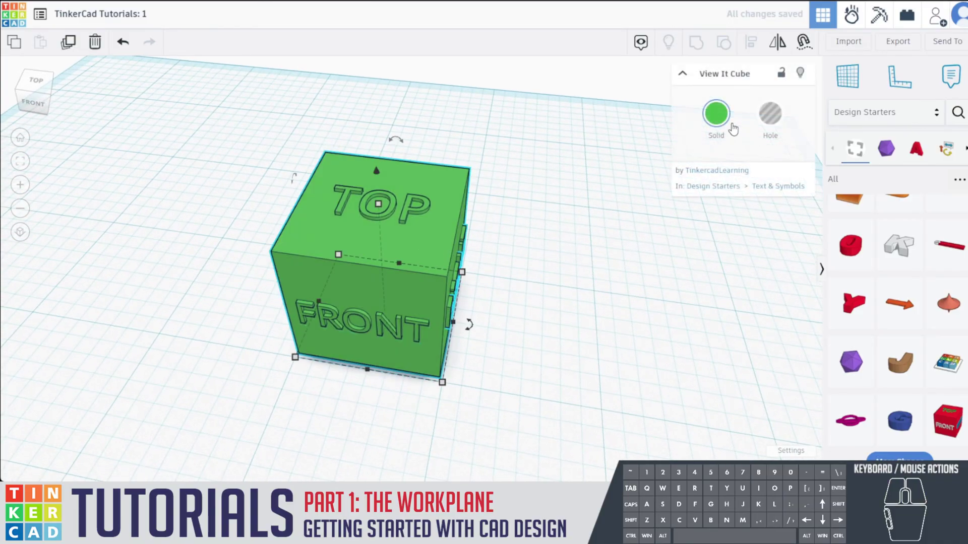
left_click(781, 116)
left_click_drag(535, 270, 421, 326)
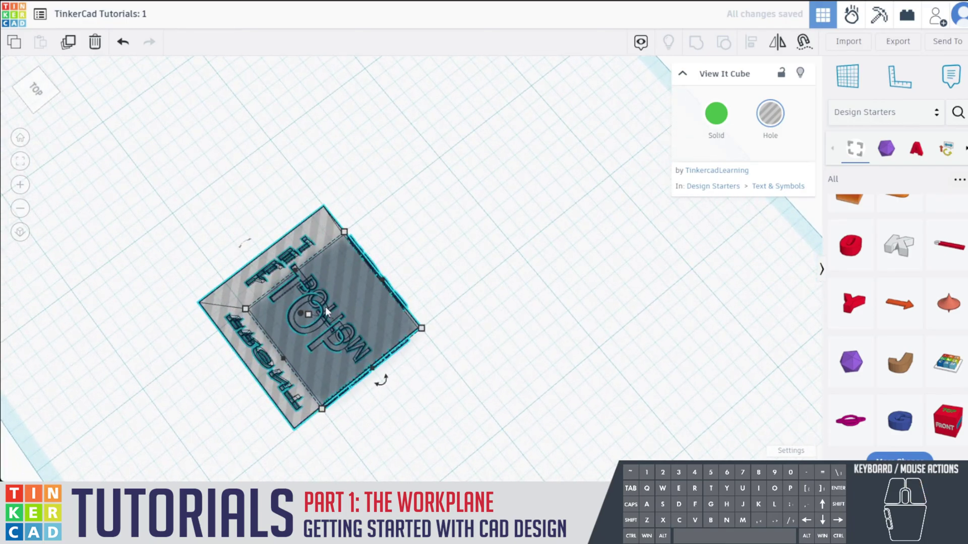
left_click_drag(427, 385, 489, 275)
left_click_drag(549, 134, 543, 186)
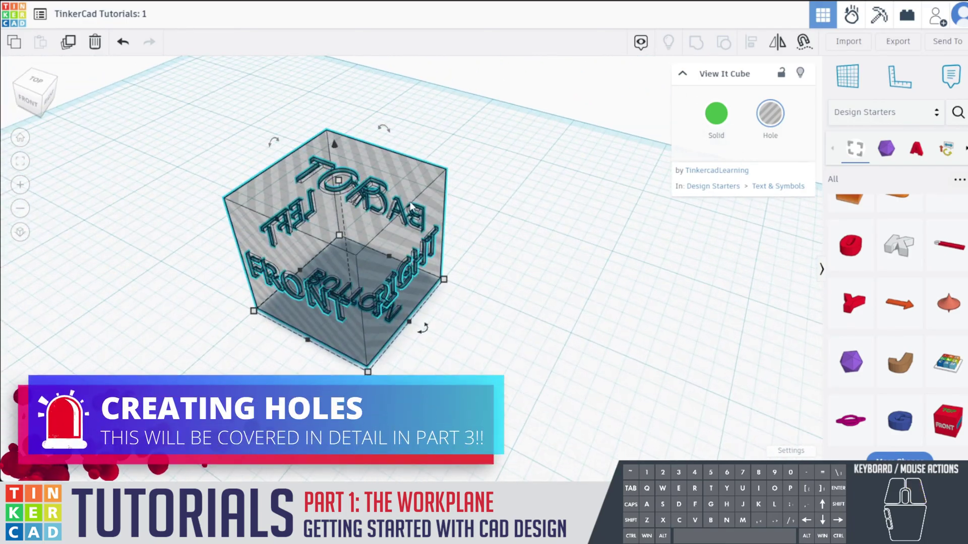
left_click(416, 191)
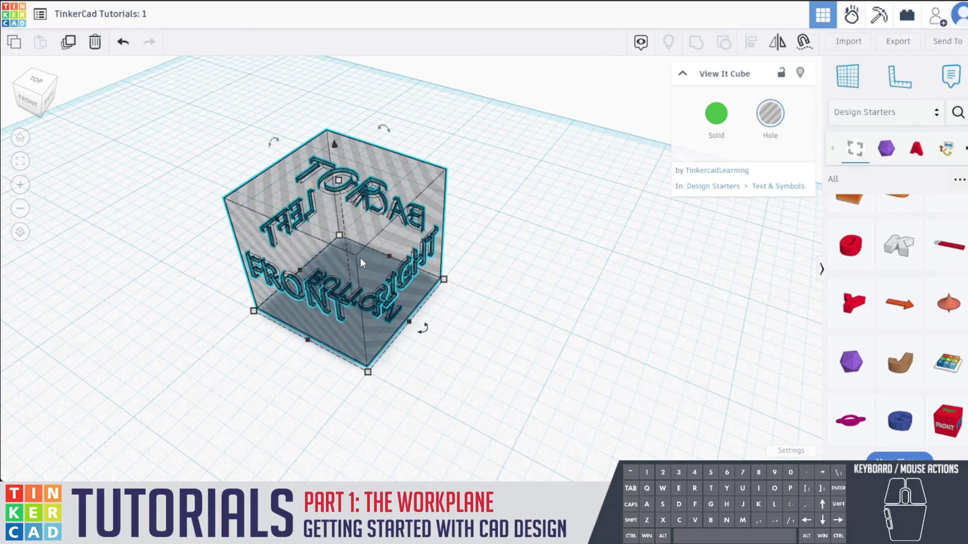
left_click(723, 122)
left_click(469, 189)
left_click_drag(476, 230, 603, 224)
- Bring a Roof from Basic Shapes onto the workplane and resize it to fit the cube
left_click_drag(604, 223, 572, 236)
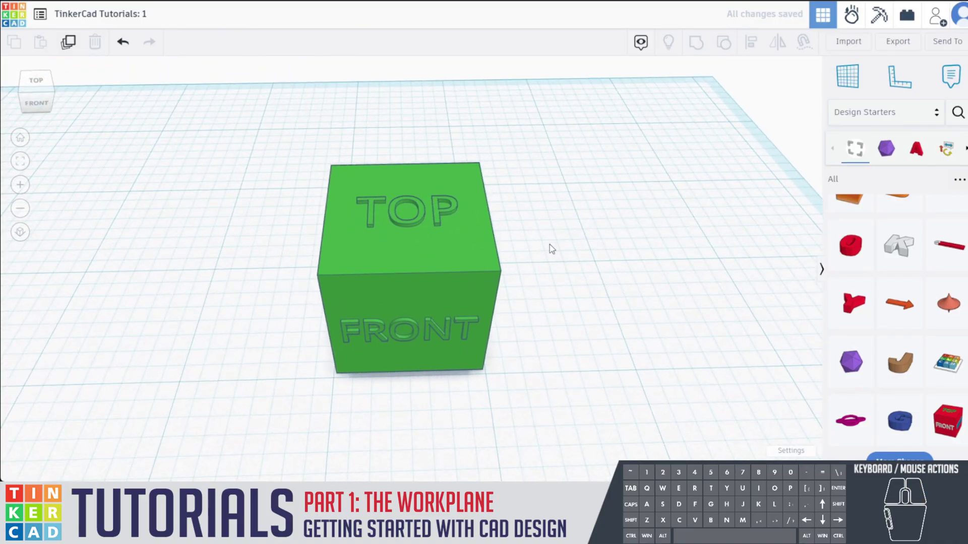
left_click_drag(559, 310, 484, 312)
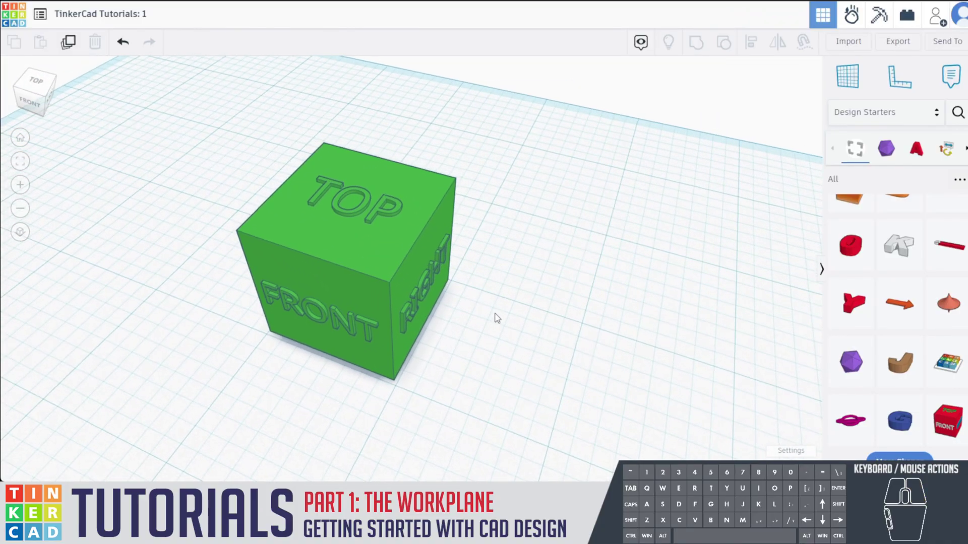
scroll("down", 3)
scroll("up", 3)
middle_click(937, 306)
middle_click(936, 305)
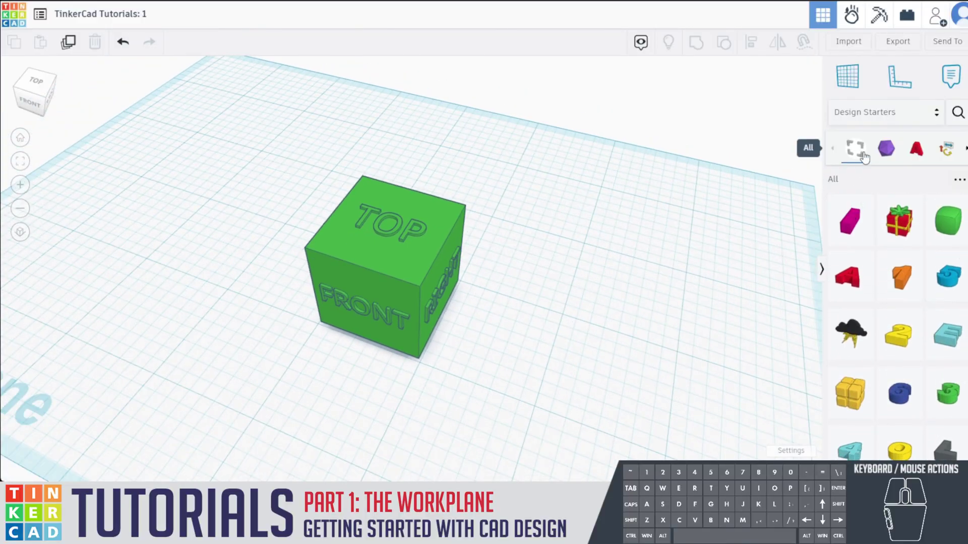
left_click(910, 115)
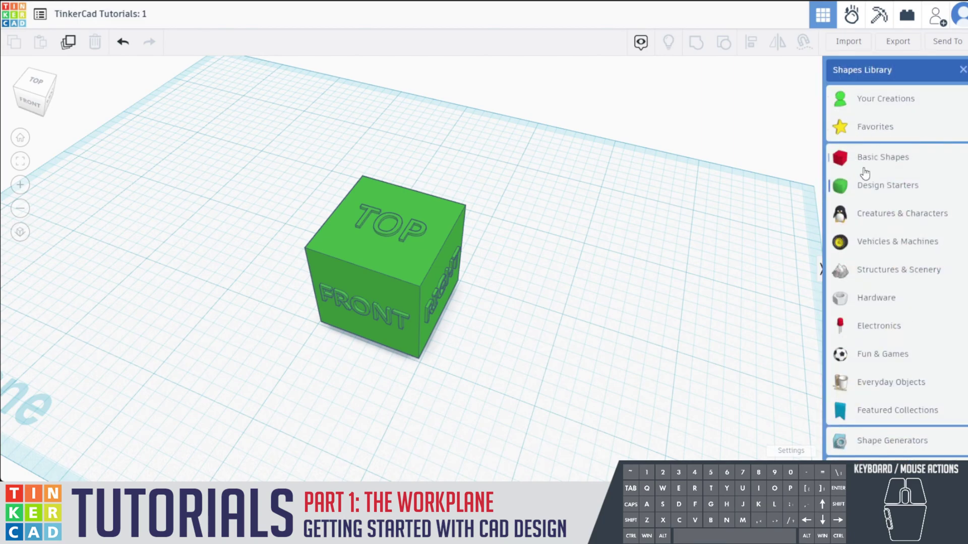
left_click(875, 162)
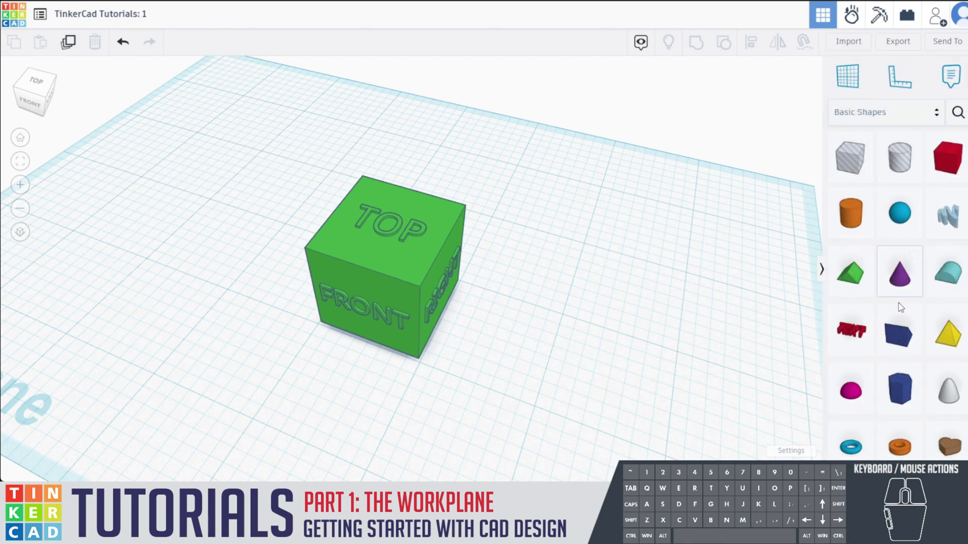
left_click_drag(604, 290, 600, 278)
left_click_drag(863, 281, 411, 194)
- Raise the roof onto the cube top and nudge it into position with the arrow keys
left_click(640, 291)
left_click_drag(564, 342, 492, 348)
left_click(397, 216)
key("Right")
key("Right")
key("Left")
key("Right")
key("Left")
key("Right")
- Colour the roof red so the green cube looks like a house, then deselect it
left_click(721, 123)
left_click(590, 239)
left_click(522, 298)
left_click_drag(508, 324, 674, 295)
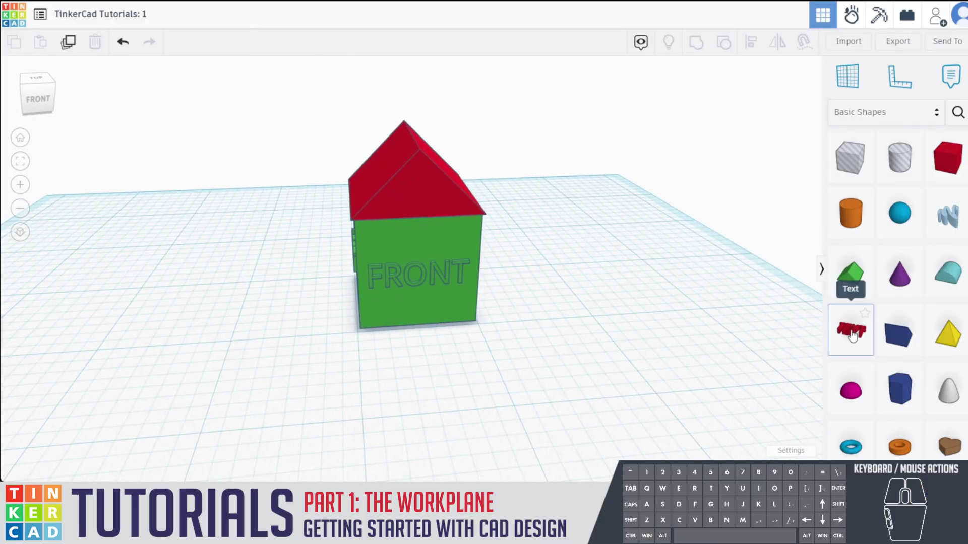
- Place a Text shape in front of the house reading 'test' in the Sans font
left_click_drag(853, 334, 443, 393)
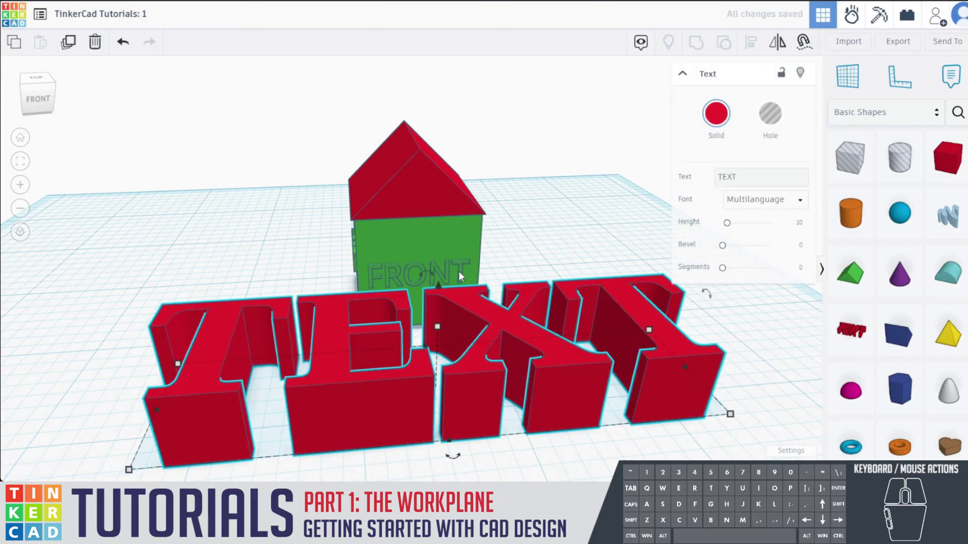
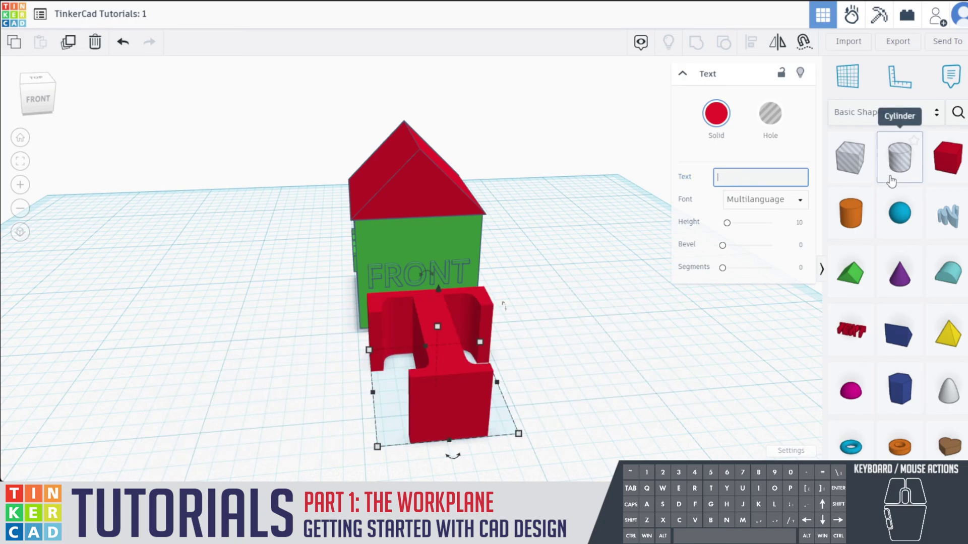
key("t")
key("s")
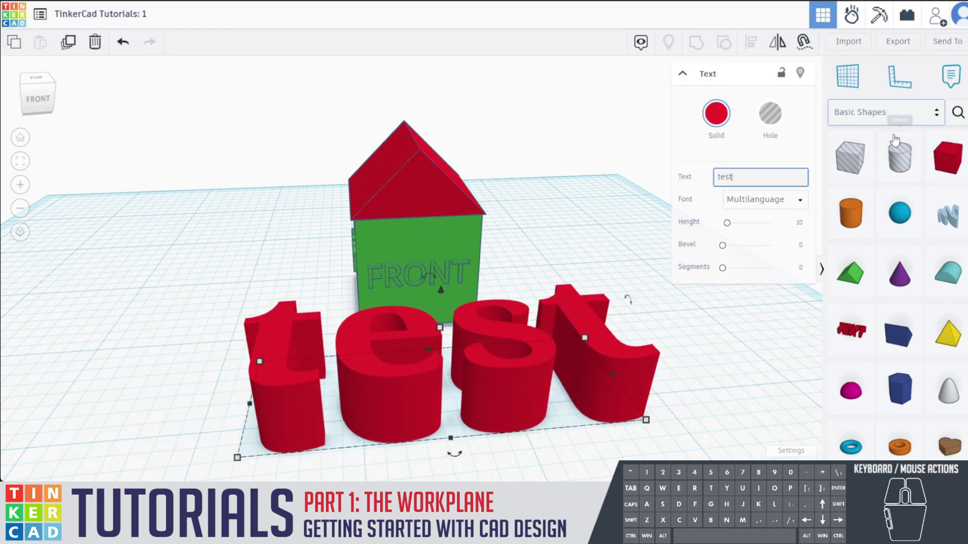
left_click(777, 211)
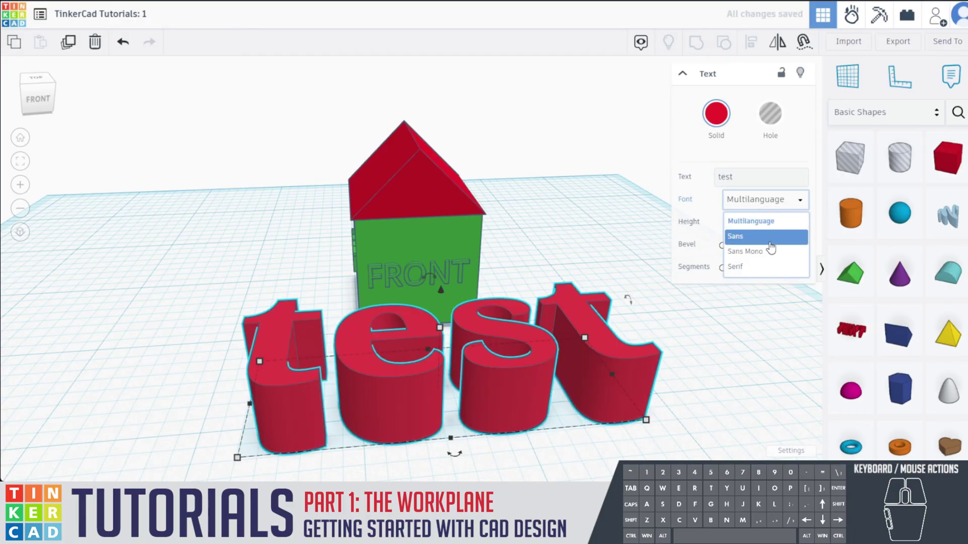
left_click(774, 242)
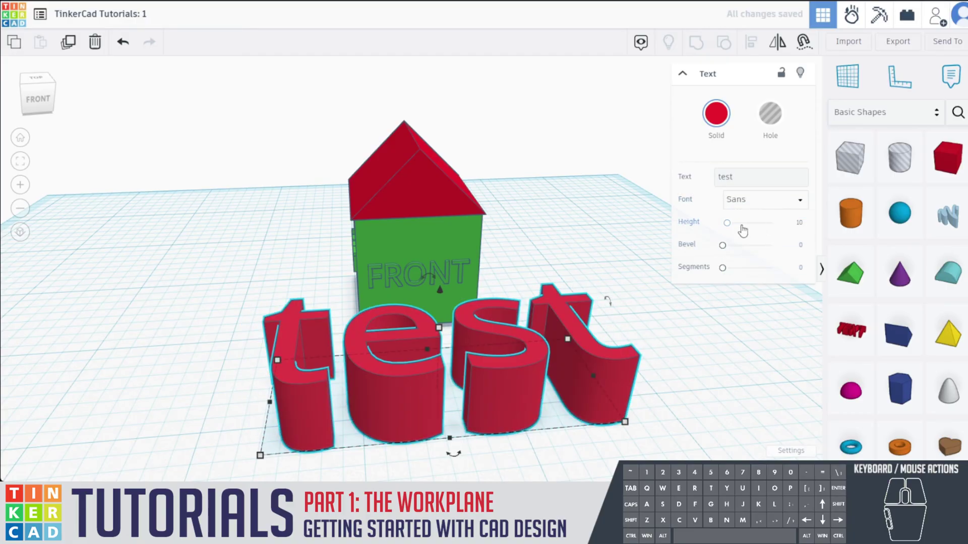
- Make the text taller with a slight bevel and more segments, then view it from above
left_click_drag(732, 230, 732, 228)
left_click_drag(725, 251, 736, 241)
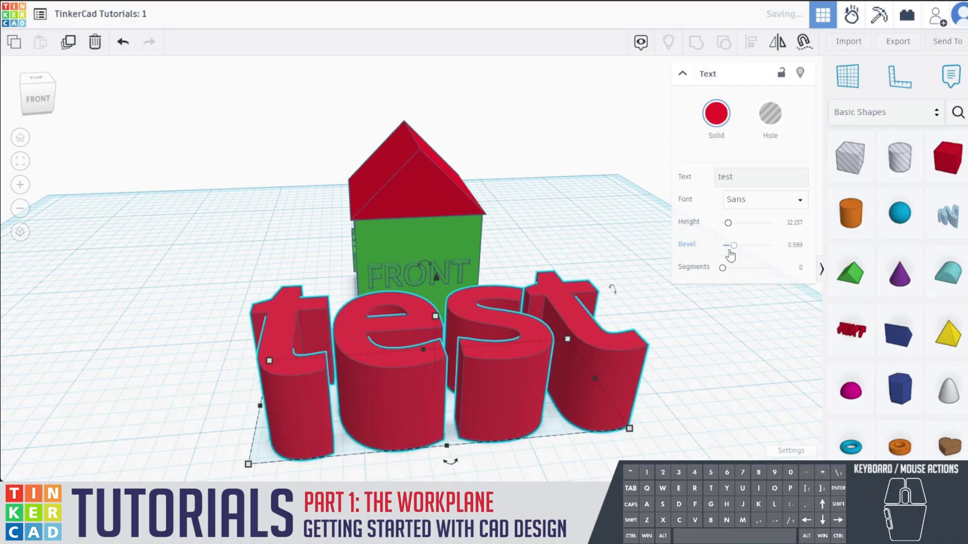
left_click_drag(728, 274, 751, 256)
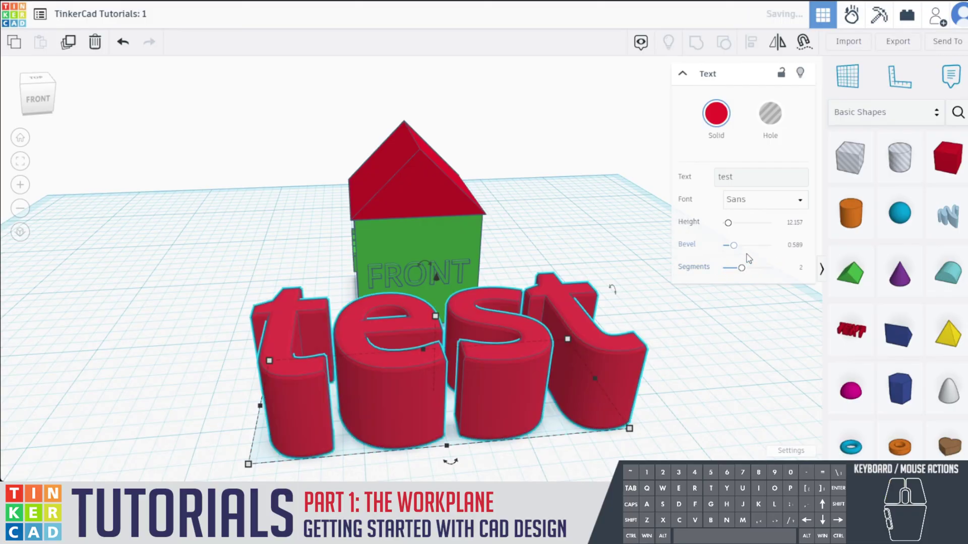
right_click(704, 324)
middle_click(648, 321)
scroll("up", 3)
scroll("down", 3)
left_click_drag(631, 258, 626, 325)
left_click_drag(627, 373, 628, 345)
middle_click(901, 246)
middle_click(912, 287)
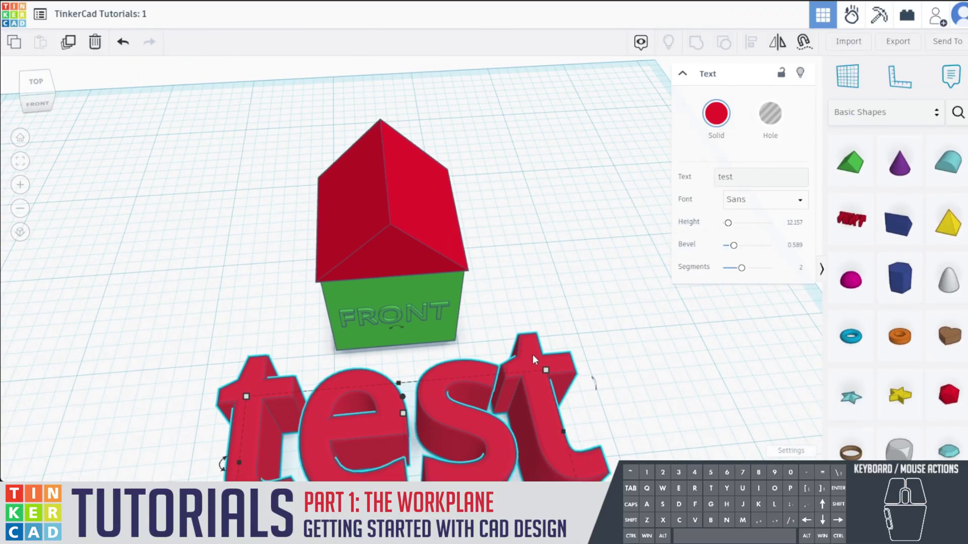
- Bring the whole design into view and deselect the text
middle_click(558, 353)
left_click_drag(625, 333, 628, 323)
middle_click(631, 321)
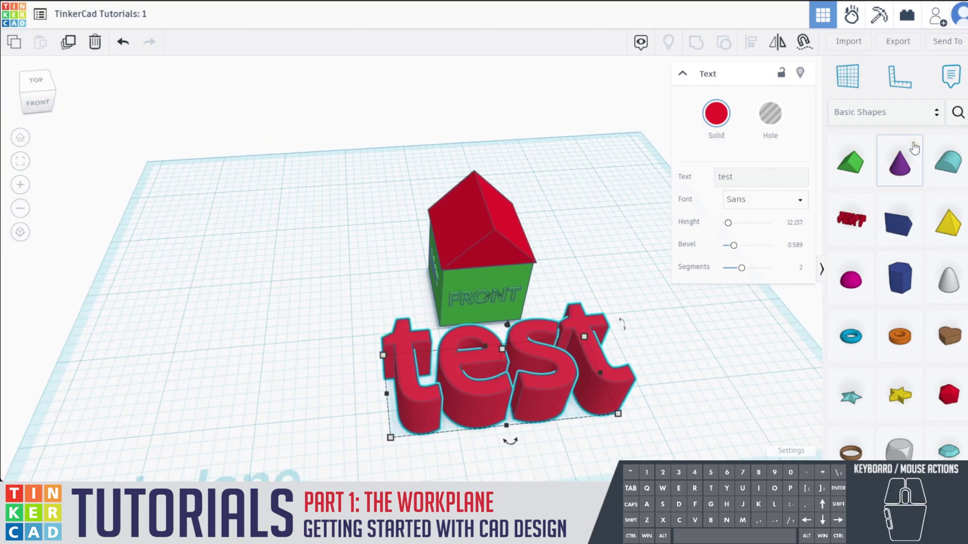
left_click(896, 118)
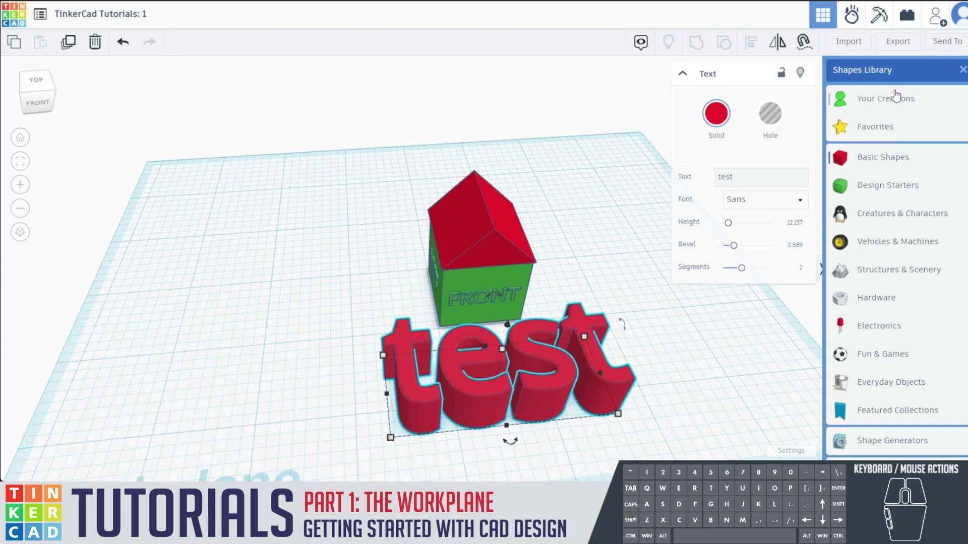
left_click(562, 155)
left_click_drag(636, 326, 575, 308)
right_click(575, 308)
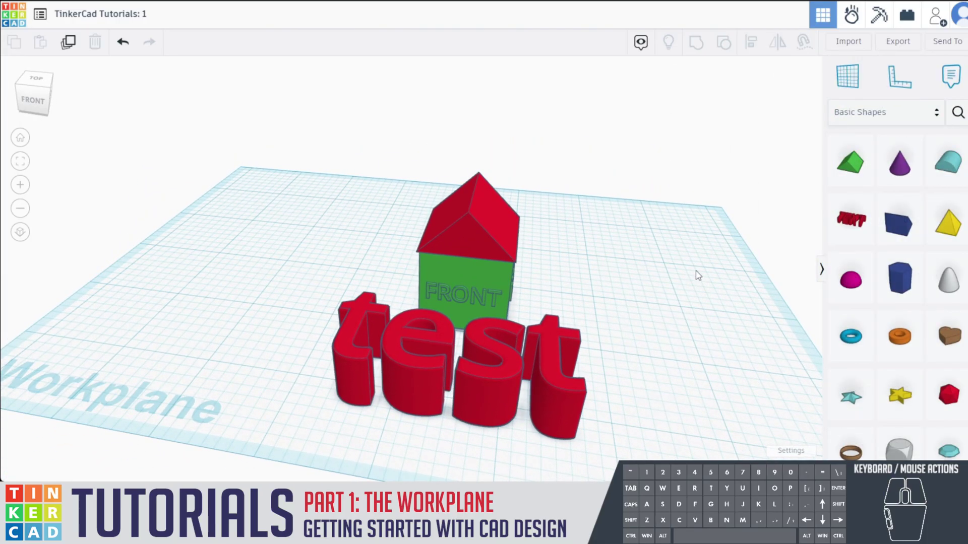
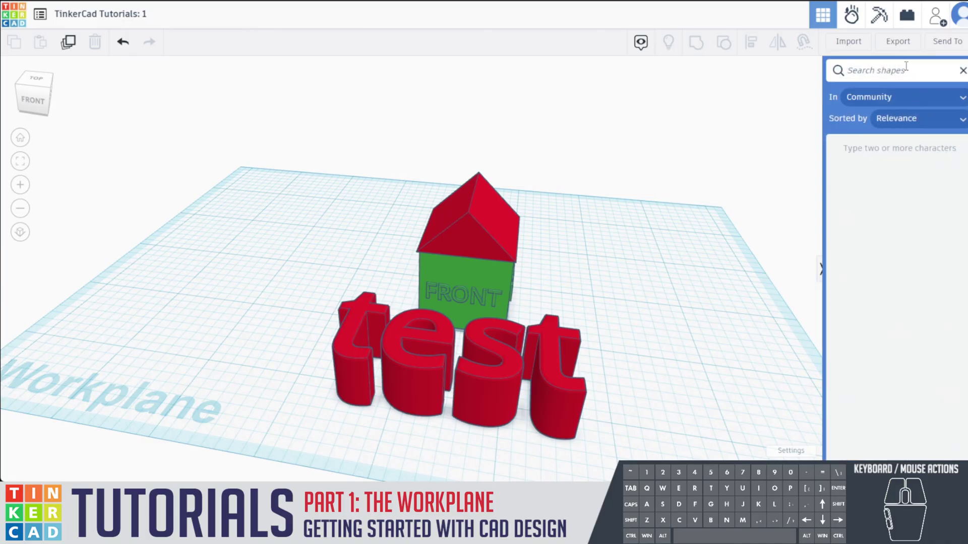
left_click(698, 192)
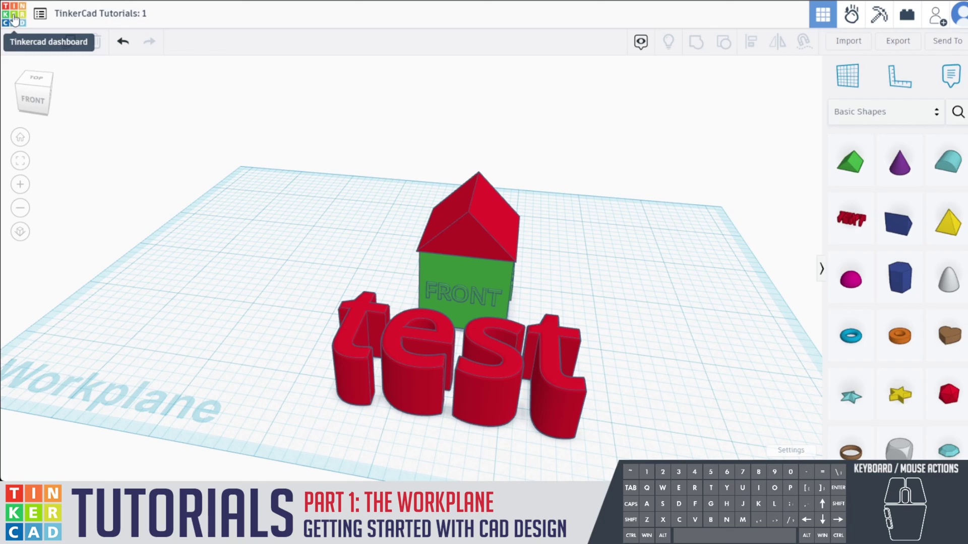
- Return to the Tinkercad dashboard listing the saved TinkerCad Tutorials: 1 design
left_click(17, 19)
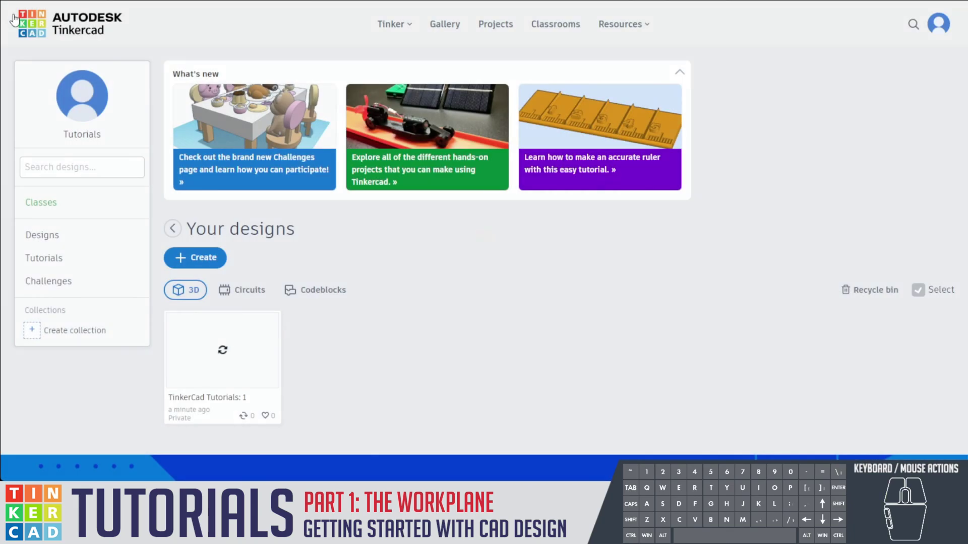